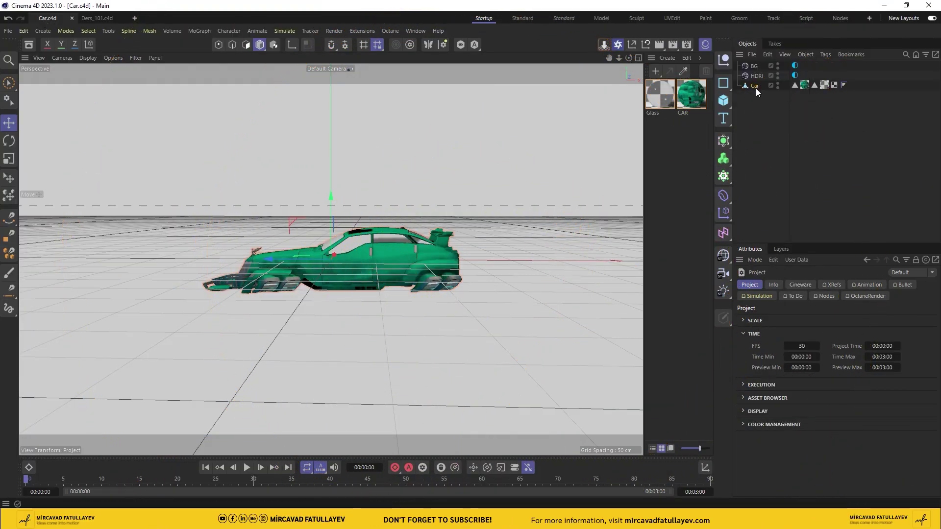
Copy the Car object into the Ders_101.c4d scene and select it for the PolyFX setup.
left_click_drag(634, 58, 760, 88)
key("ctrl+c")
left_click(109, 20)
key("ctrl+v")
left_click_drag(634, 60, 798, 264)
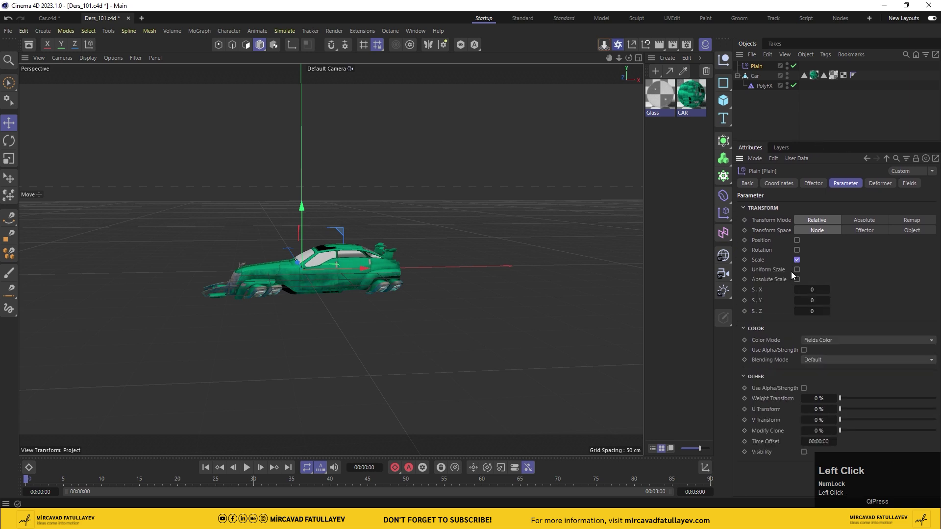
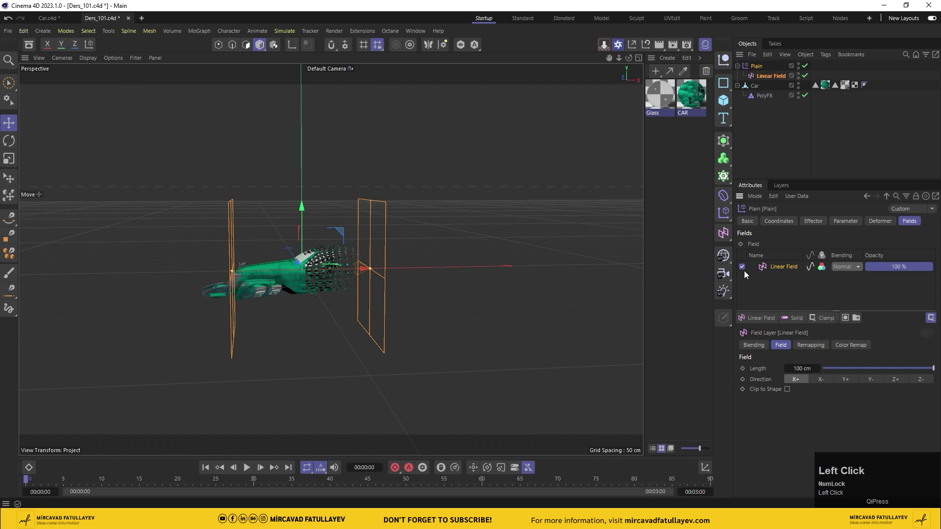
Add a Linear Field to the Plain effector with Length 20 cm and inverted remapping.
left_click_drag(349, 272, 766, 79)
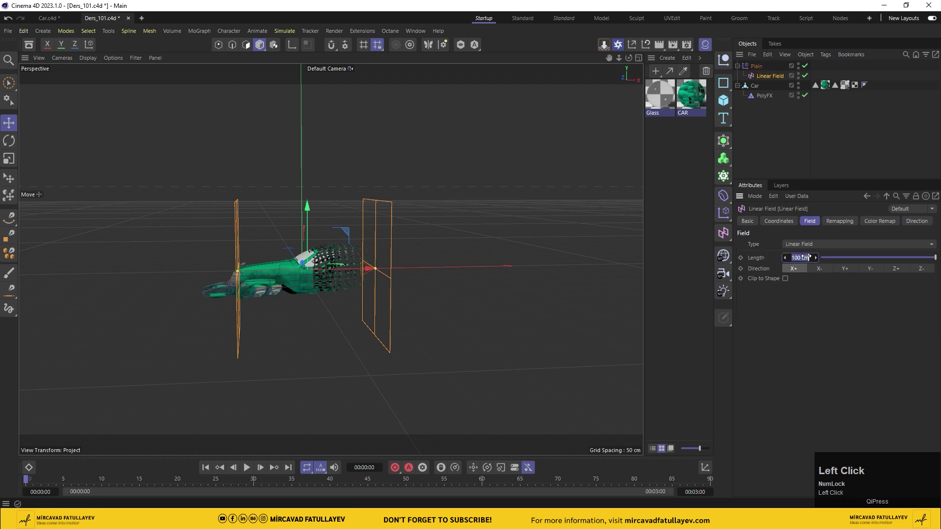
type("20")
key("Return")
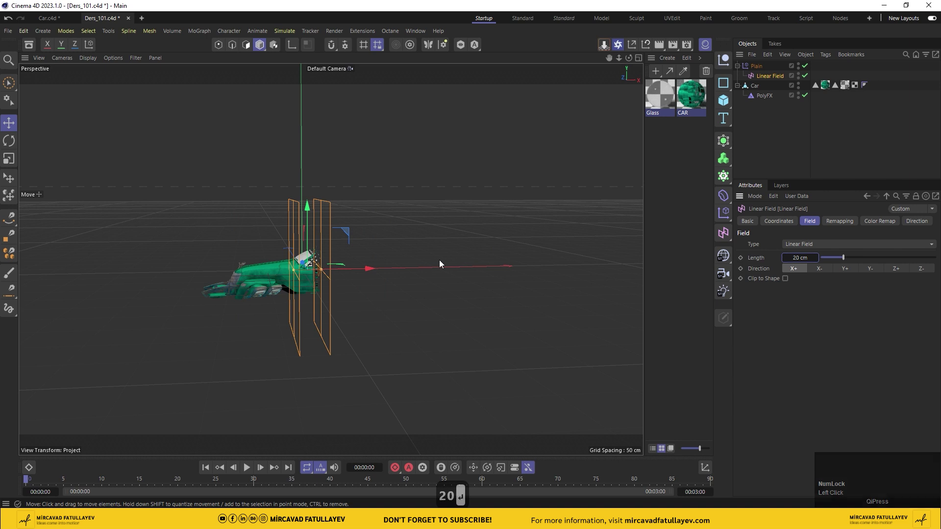
scroll("up", 3)
Duplicate Plain and Car, and give the copy a Box Field with 50% Inner Offset, inverted.
left_click_drag(631, 62, 756, 78)
left_click_drag(756, 79, 739, 106)
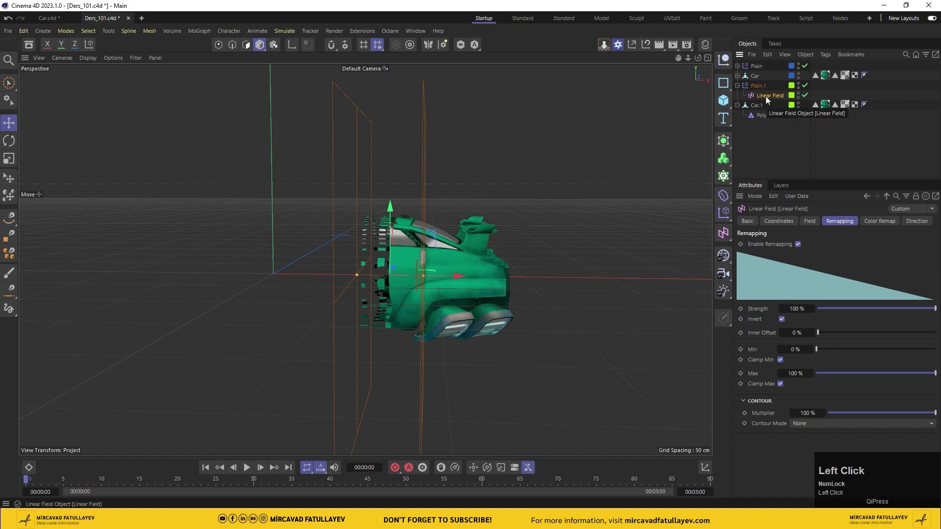
left_click_drag(755, 87, 440, 278)
left_click_drag(440, 279, 774, 96)
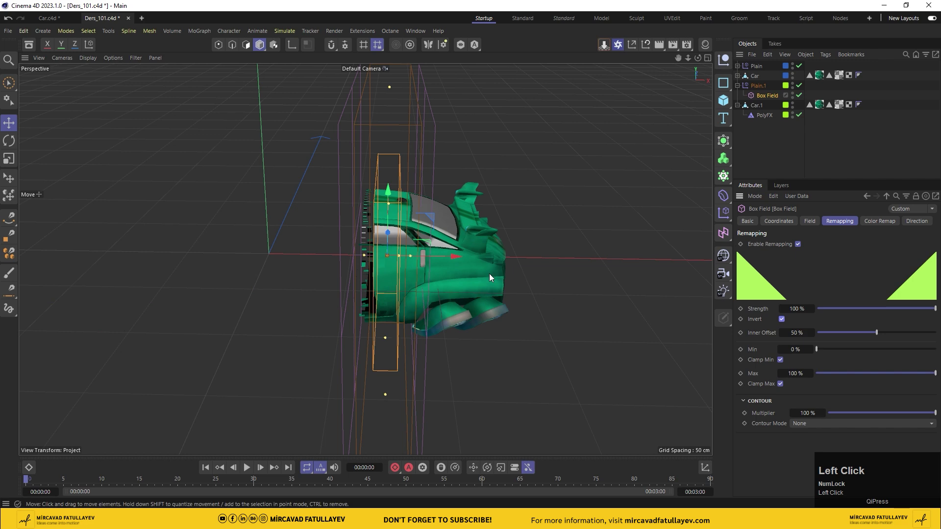
Group both Plain effectors under a new null renamed 'Move'.
left_click(767, 153)
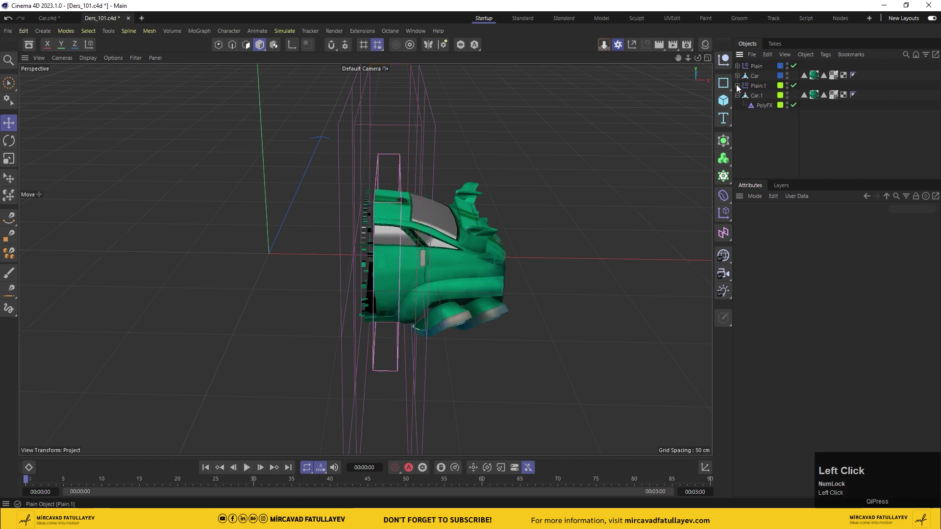
left_click(757, 68)
right_click(757, 67)
left_click(839, 405)
type("m")
type("ove")
key("Return")
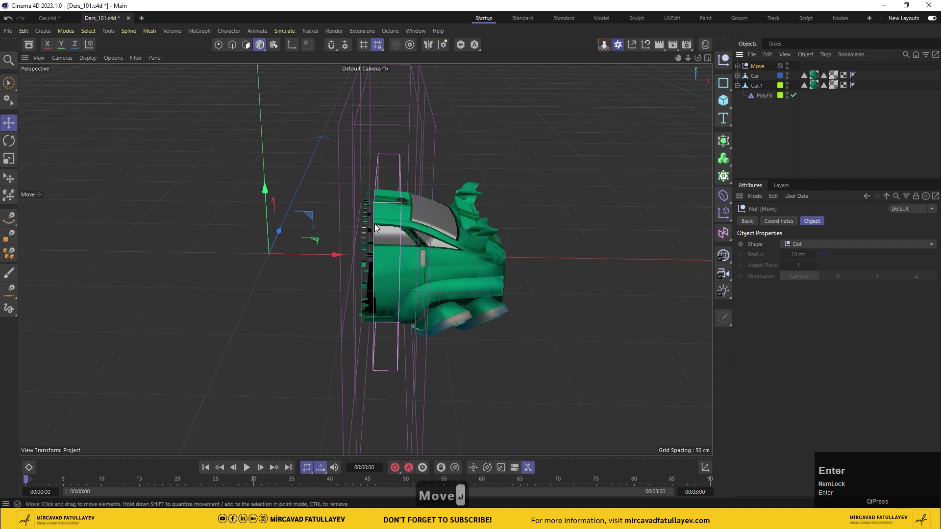
Set the first Linear Field Length to 30 cm and slide Move to sweep the fields across the cars.
left_click_drag(303, 257, 386, 270)
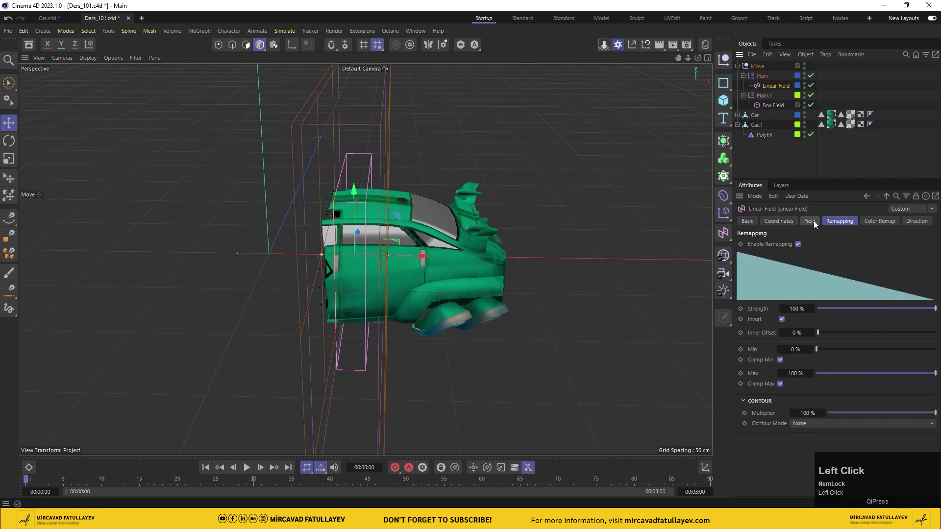
type("30")
key("Return")
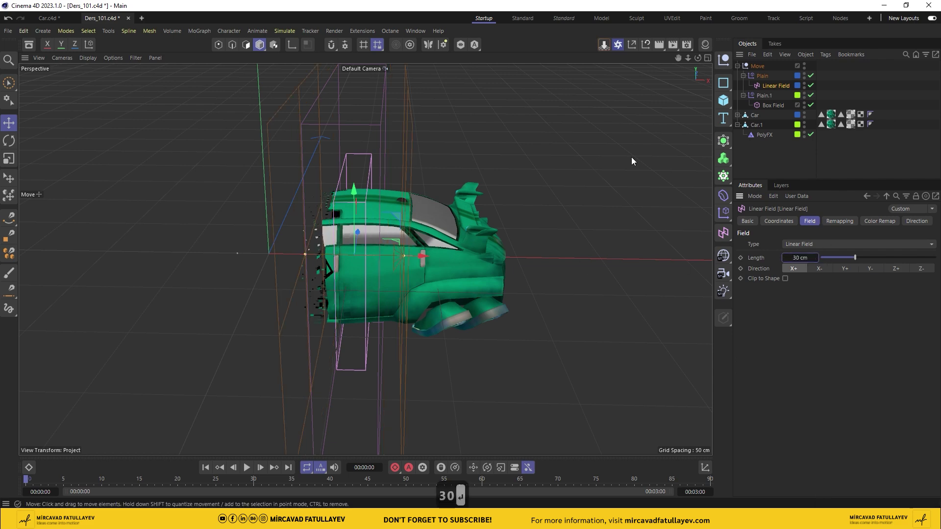
left_click_drag(766, 68, 651, 148)
left_click_drag(693, 60, 771, 143)
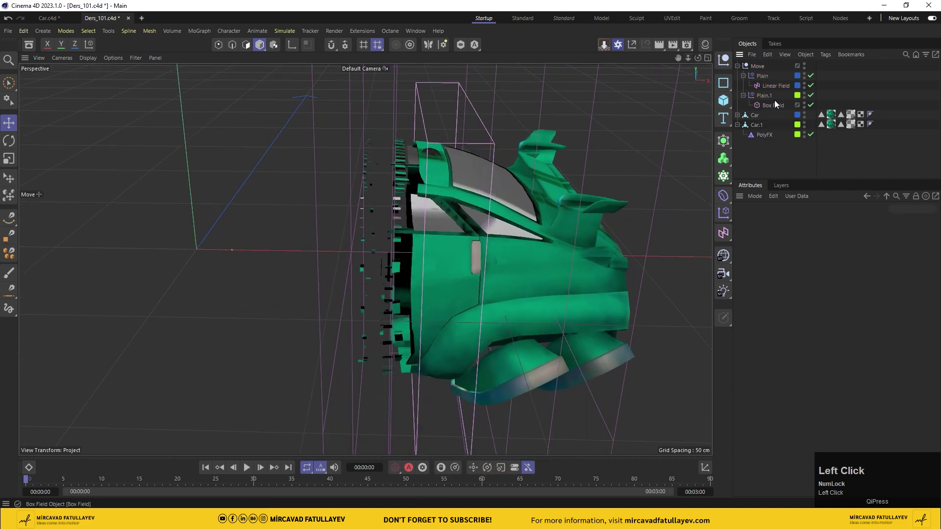
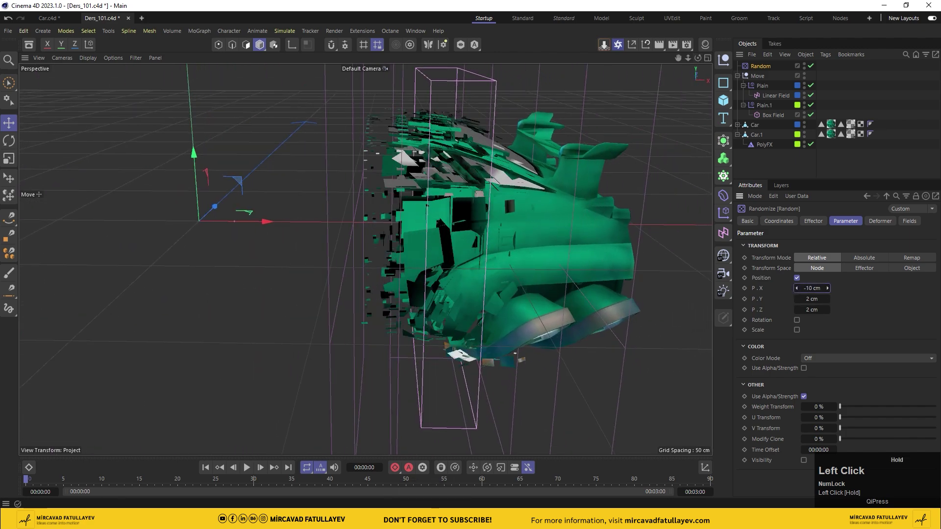
Set the Random effector's position amount to 1 cm and add a Cloth Surface object.
type("1")
key("Tab")
key("Return")
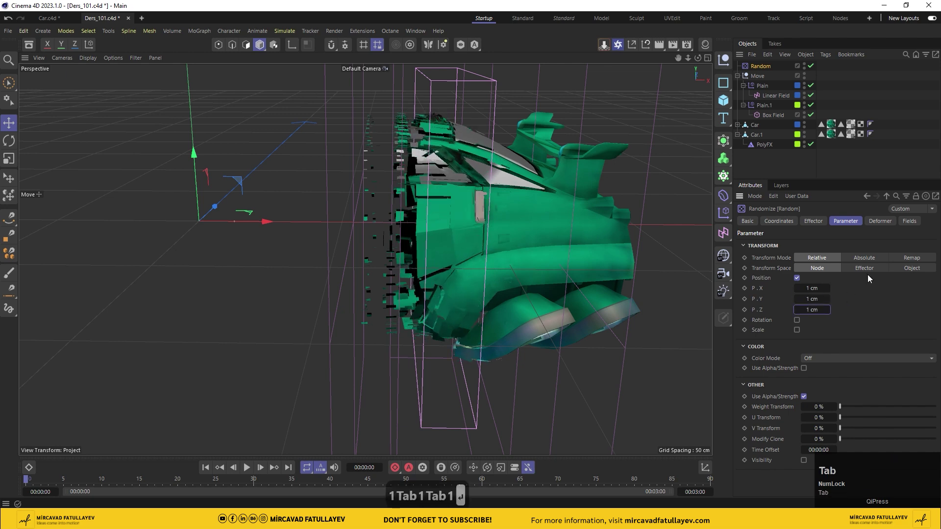
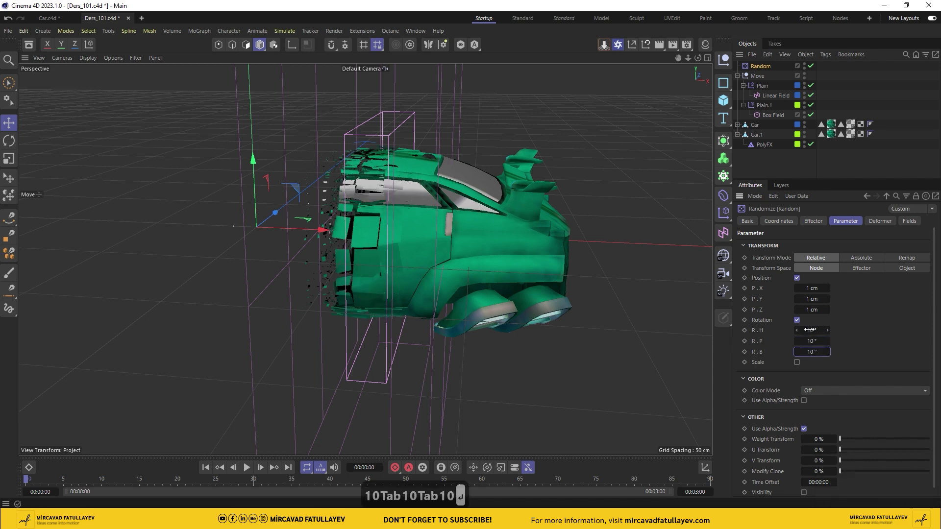
left_click_drag(756, 137, 783, 142)
Set the Cloth Surface Thickness to 0.01 cm and overlay a Random Field above the Box Field on Plain.1.
left_click(764, 135)
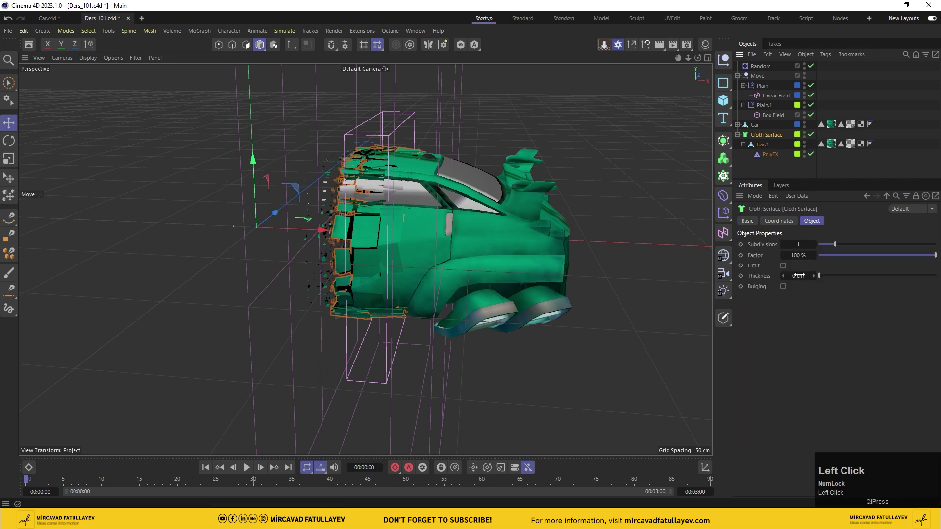
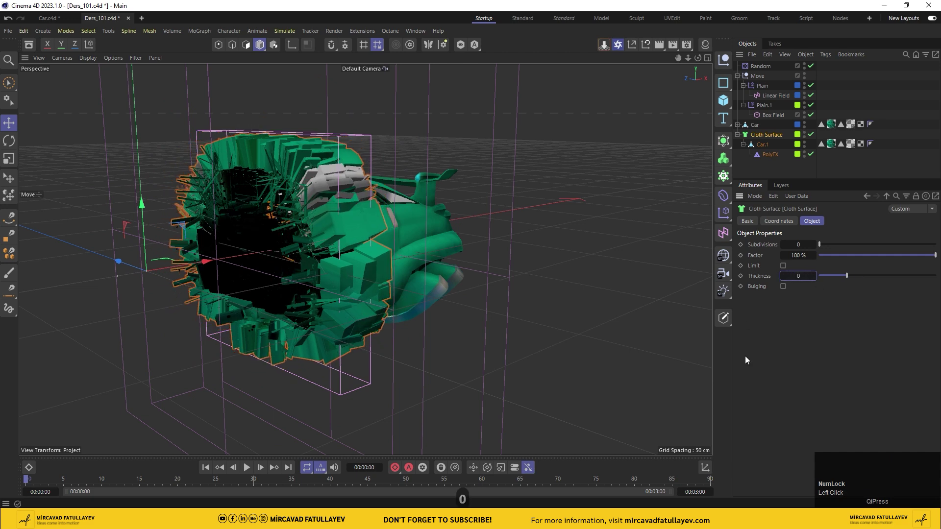
left_click(821, 377)
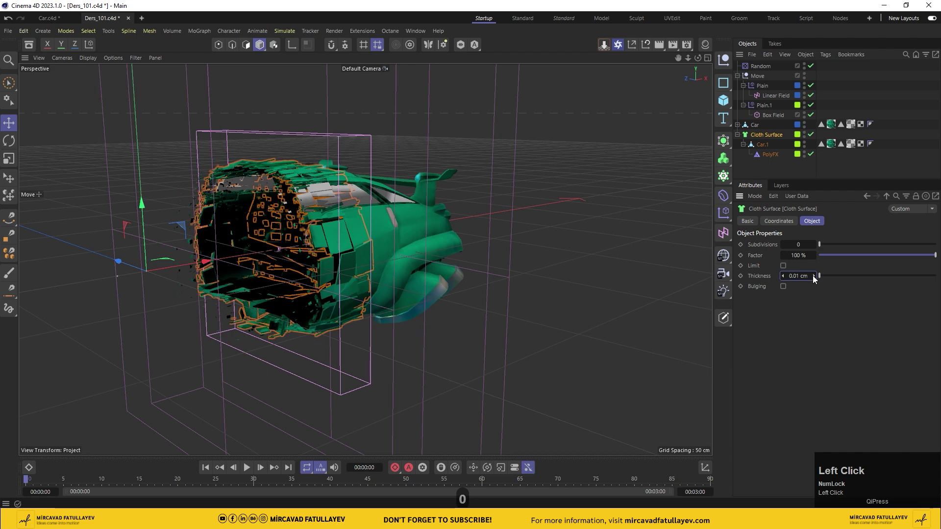
scroll("up", 3)
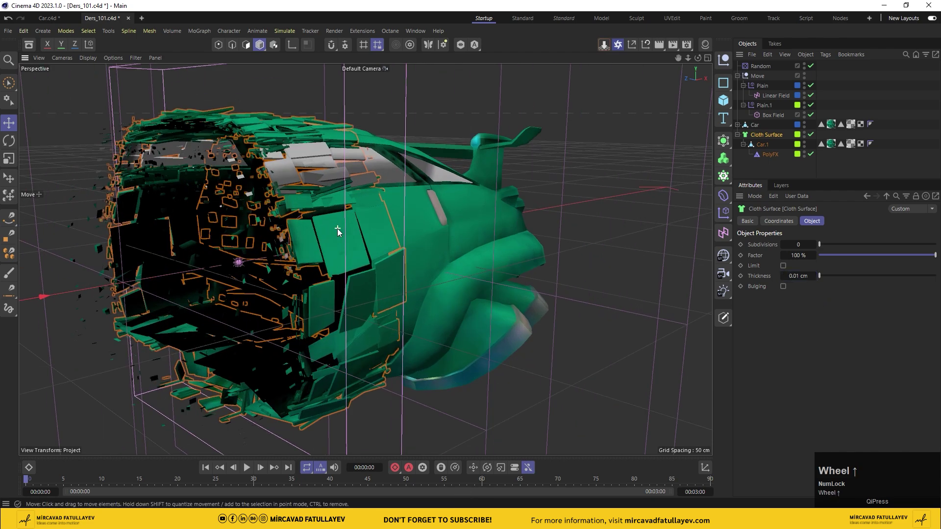
left_click_drag(703, 60, 768, 107)
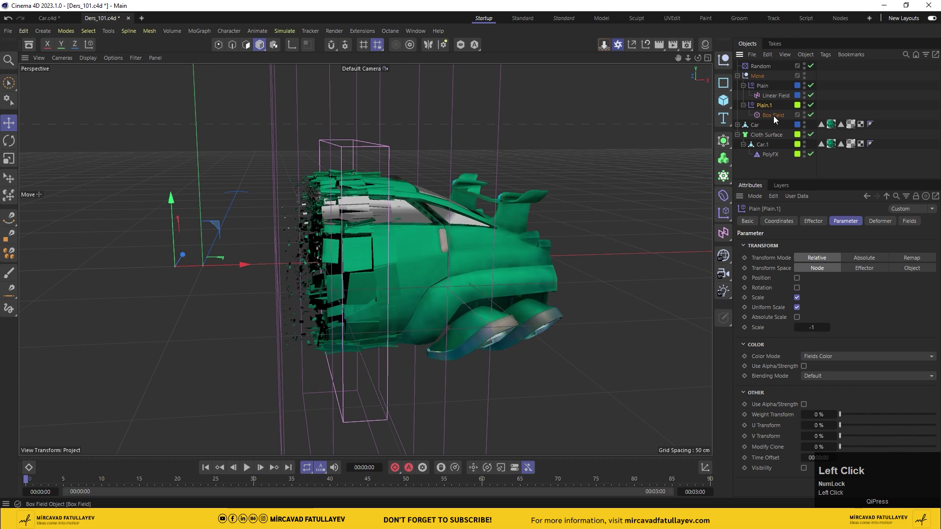
left_click_drag(912, 223, 746, 269)
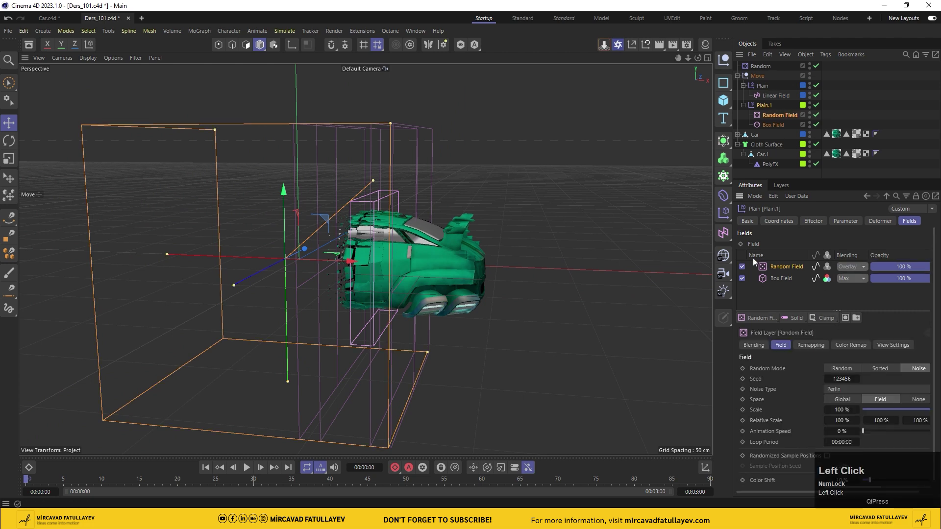
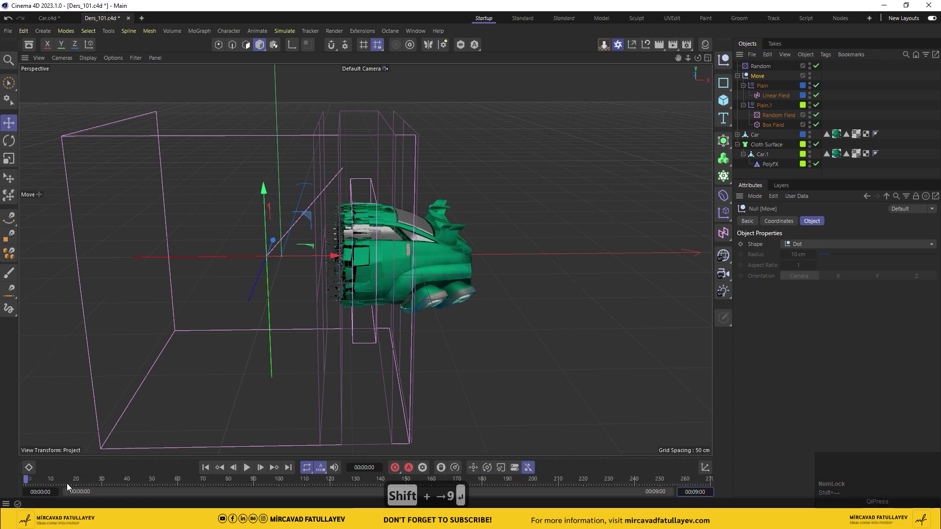
Keyframe the Move null's P.X at the start and at 4 seconds, about -252 cm.
left_click(762, 79)
left_click_drag(783, 223, 746, 260)
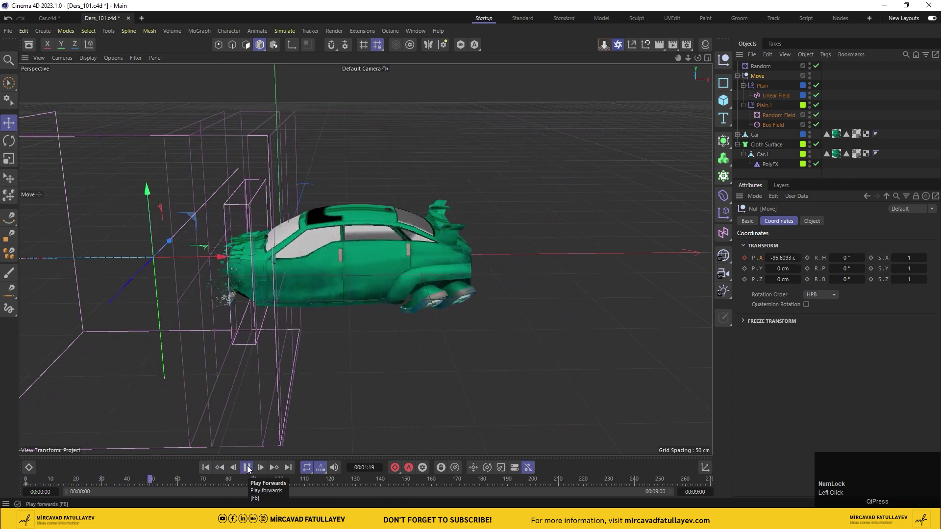
left_click_drag(256, 486, 199, 469)
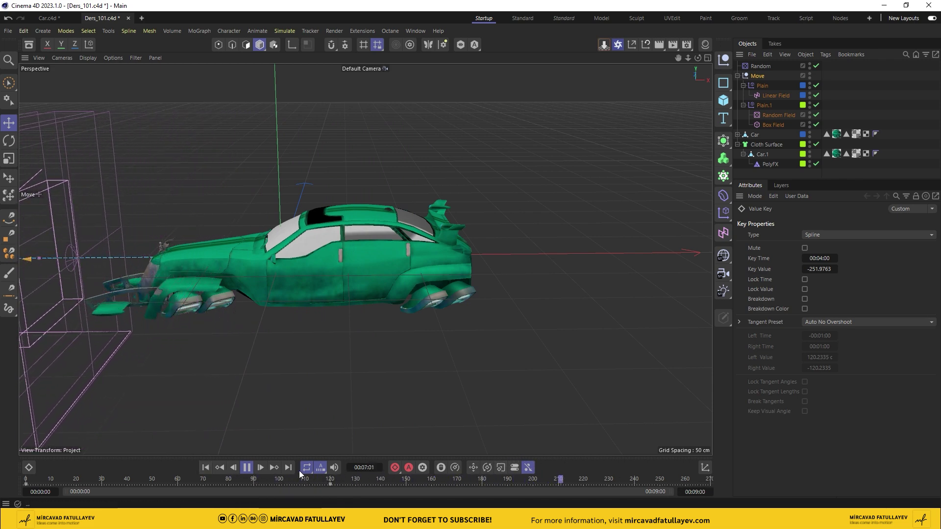
left_click(253, 470)
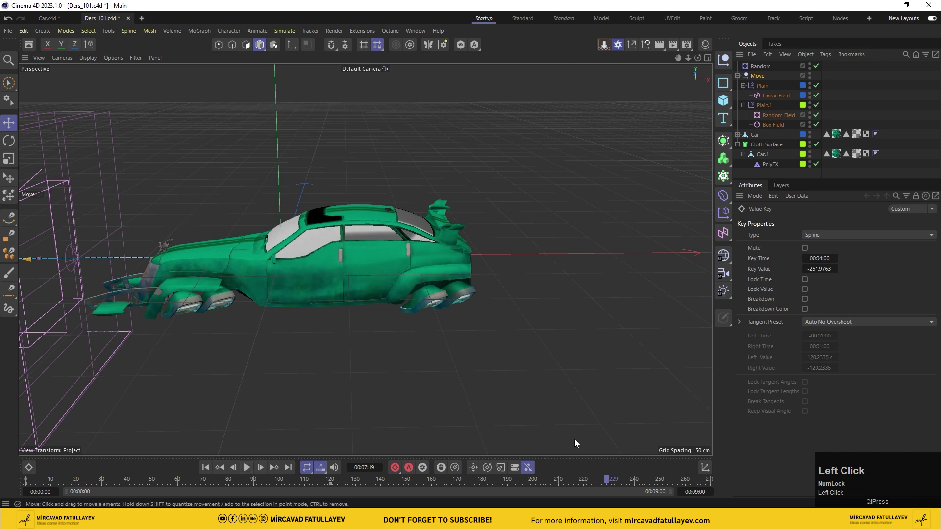
Play back the timeline to watch the effectors dissolve the car along X.
left_click_drag(333, 481, 210, 472)
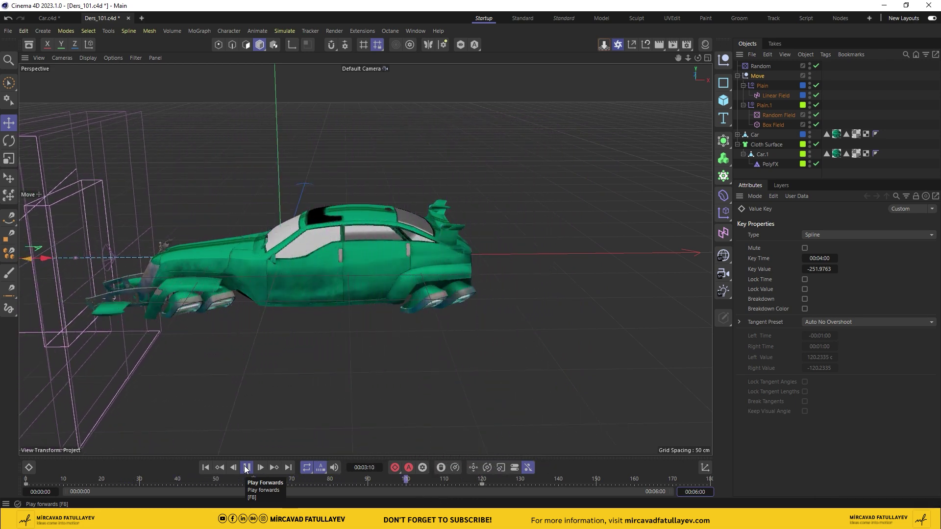
left_click_drag(247, 469, 382, 249)
scroll("up", 3)
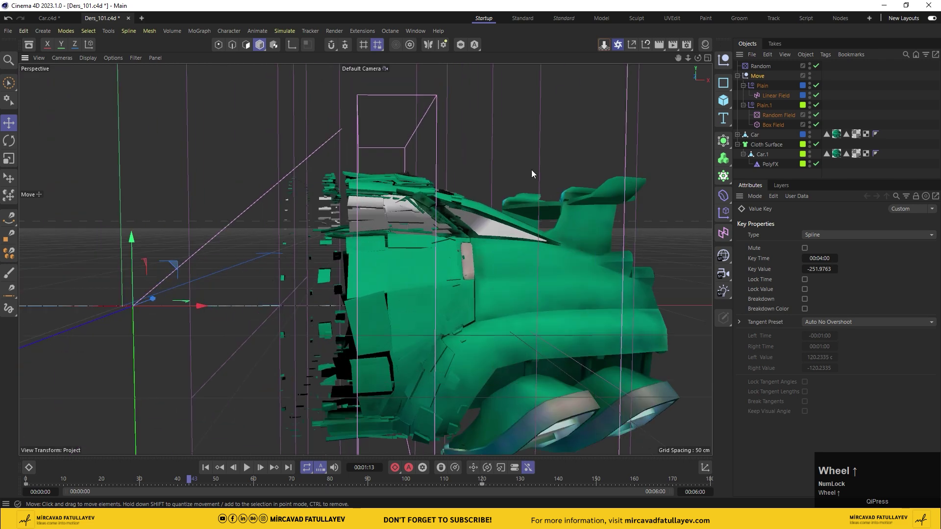
Rename the OctDiffuse1 material to 'Light' and give it a yellow diffuse colour.
left_click_drag(707, 45, 327, 87)
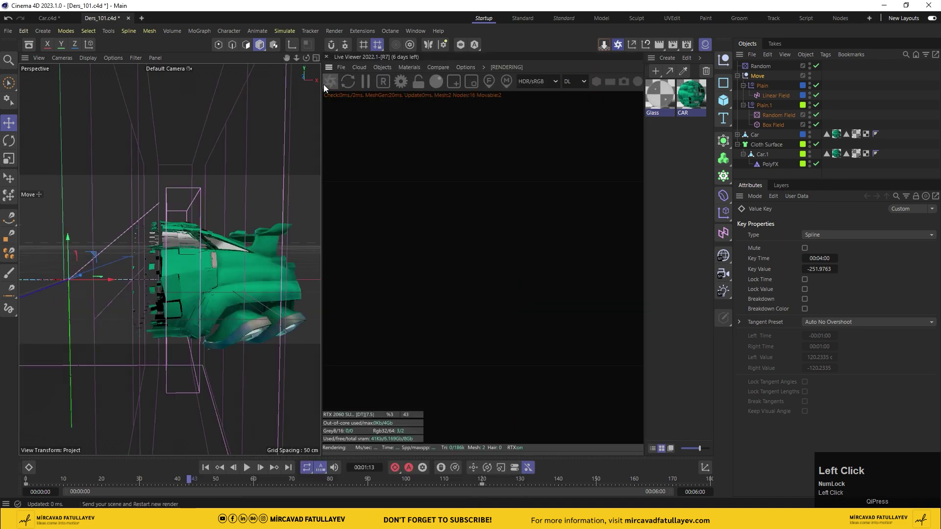
left_click(579, 85)
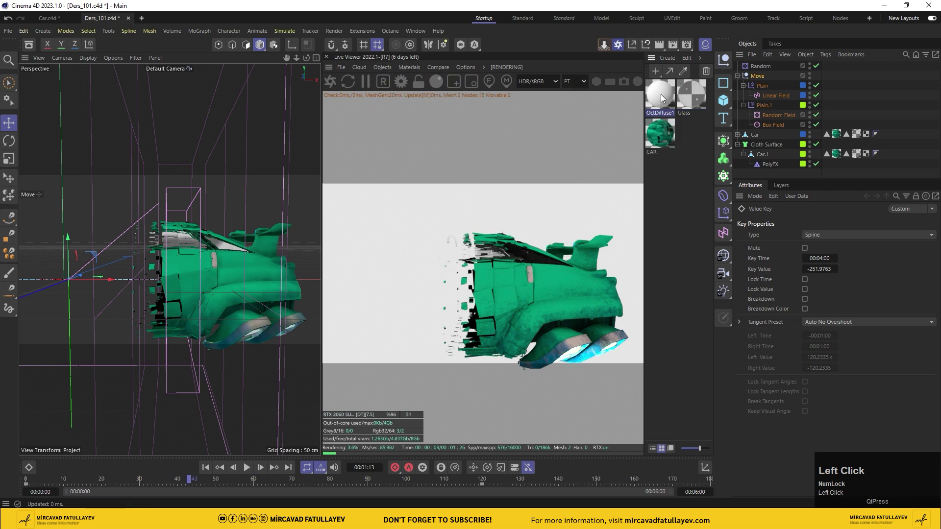
type("lght")
key("Return")
Add an RgbSpectrum emission texture with the pasted yellow hex colour and close the Material Editor.
left_click_drag(710, 93, 642, 145)
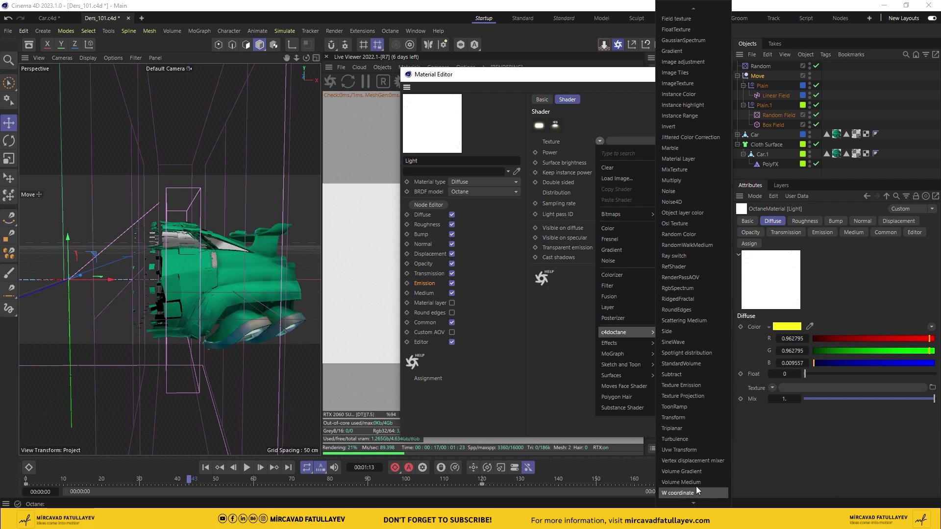
left_click(695, 292)
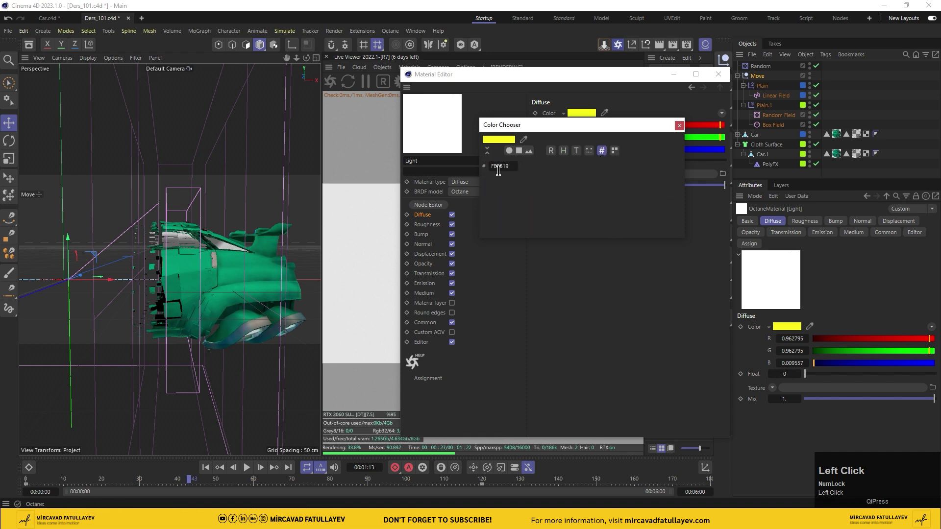
key("ctrl+c")
left_click(685, 129)
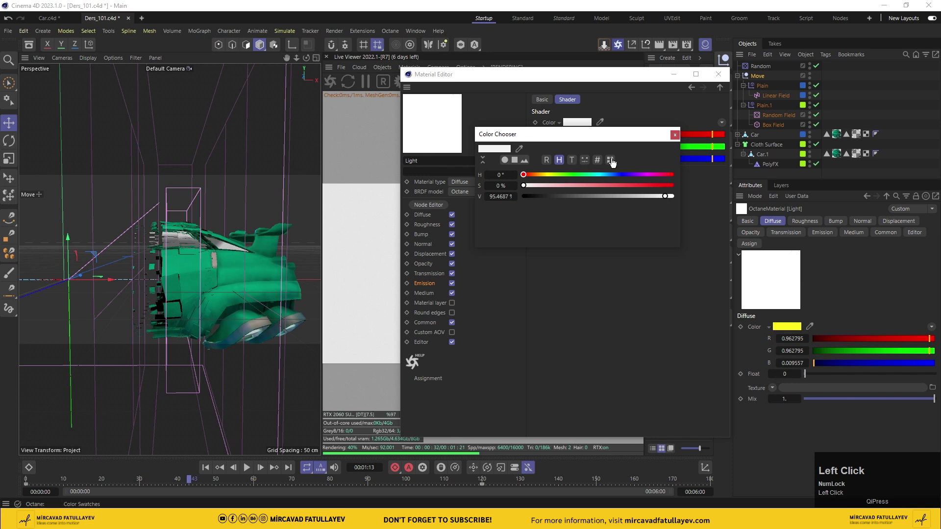
key("ctrl+v")
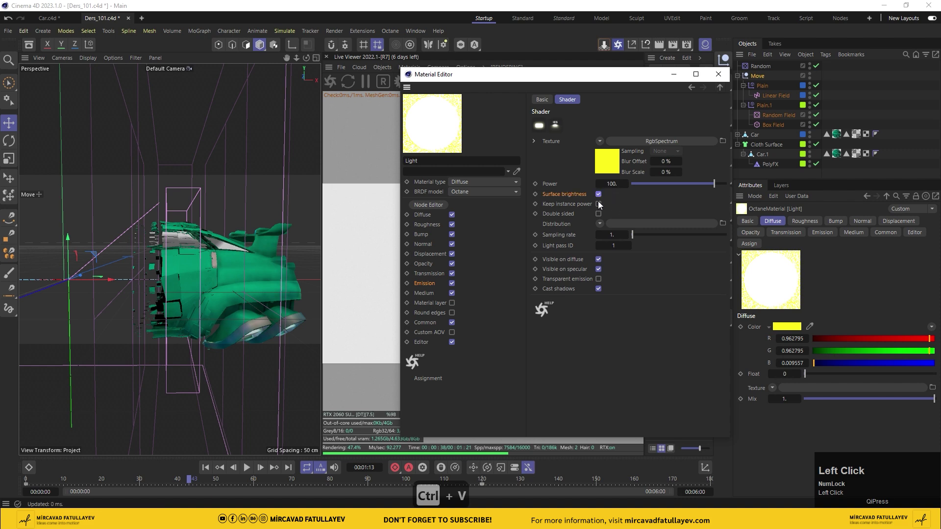
left_click_drag(505, 101, 586, 98)
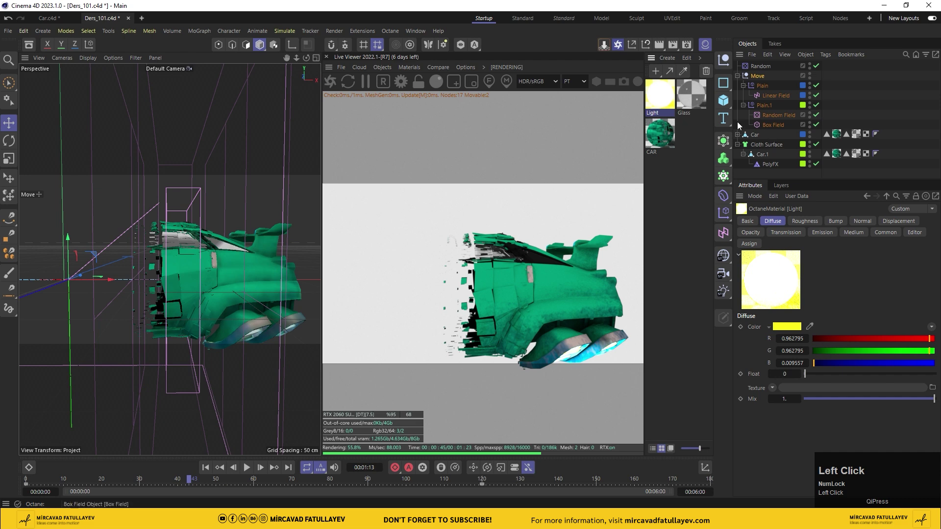
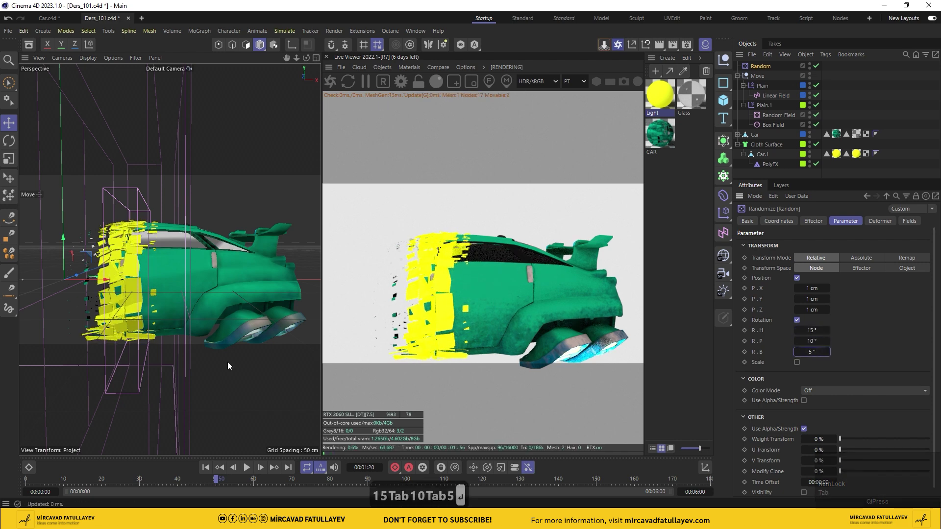
Apply the Light material to the broken pieces and fold the object hierarchy.
left_click_drag(220, 480, 739, 76)
left_click(739, 76)
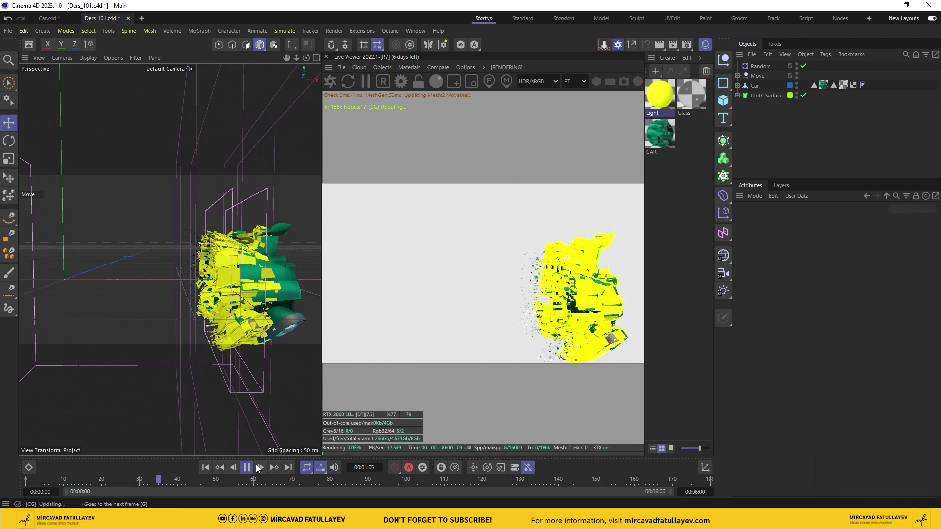
Play the disintegration animation to preview it before placing the Octane camera.
left_click(253, 473)
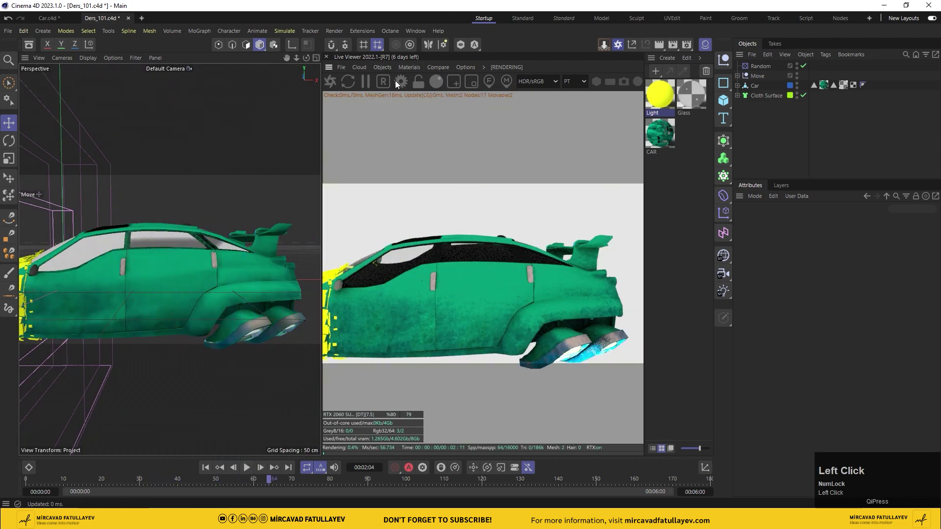
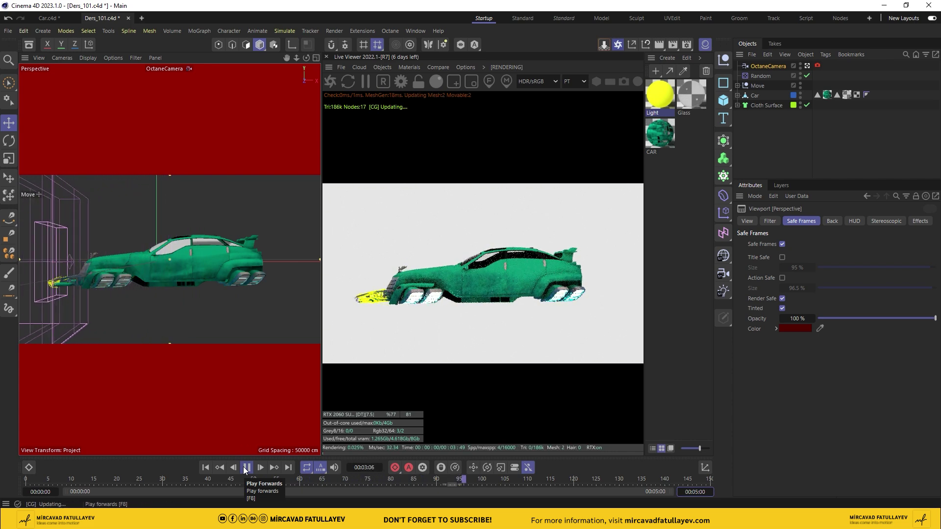
Stop playback before adding the Octane HDRI sunset environment.
left_click(251, 469)
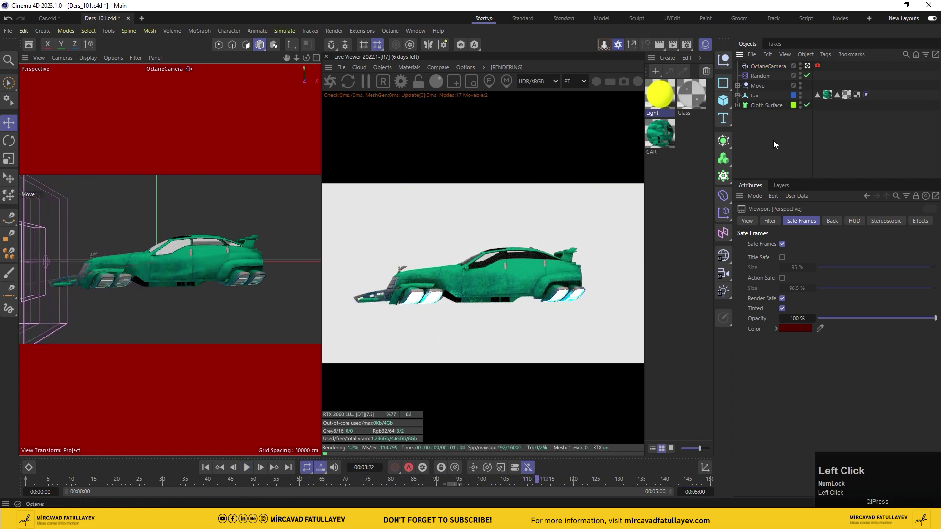
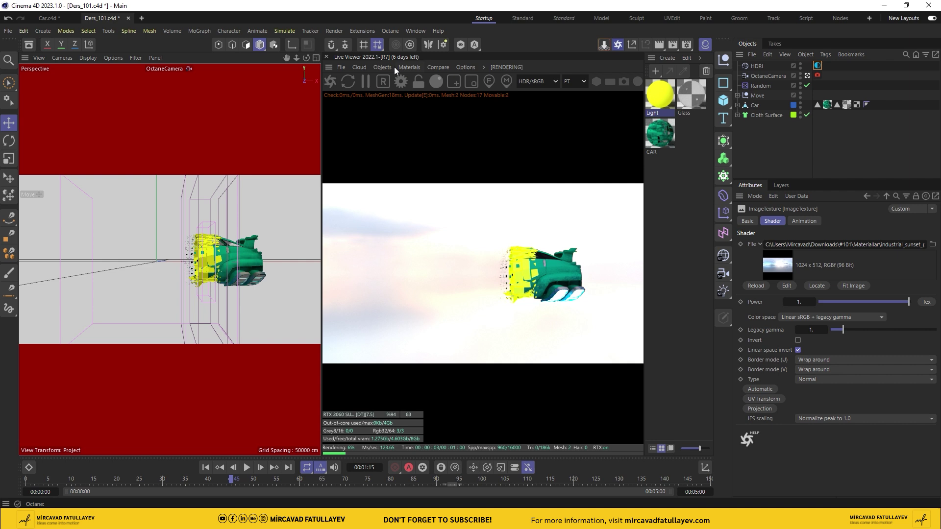
Add a second OctaneSky named BG with its texture colour darkened to black.
left_click(391, 71)
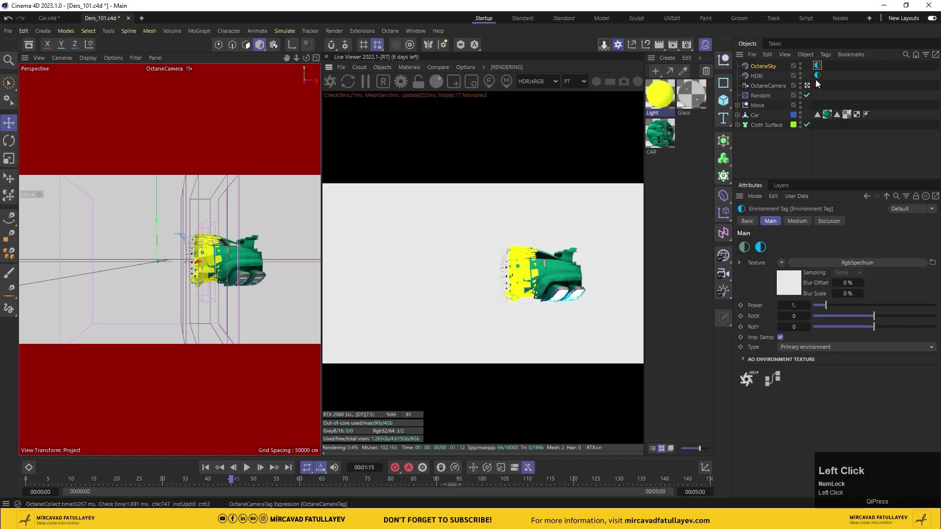
type("b")
type("g")
left_click_drag(852, 75, 819, 69)
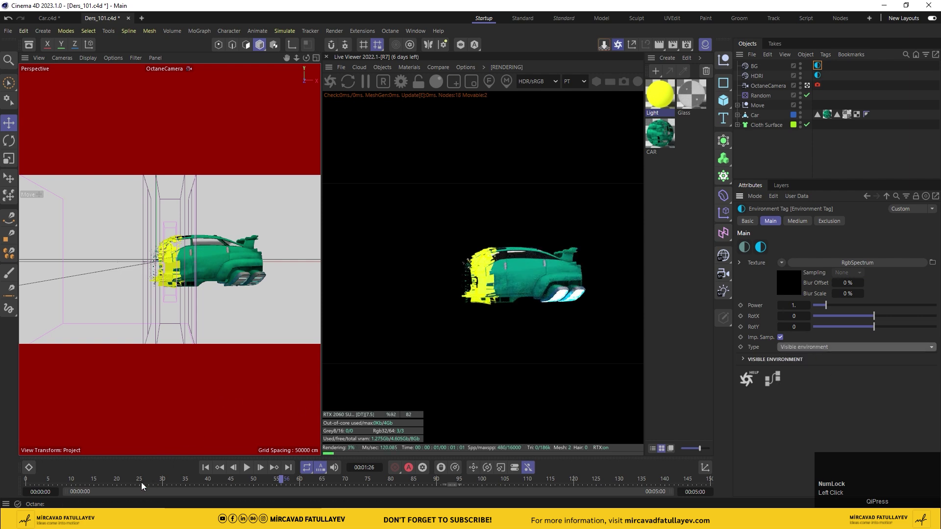
Scrub the animation to check the break-up against black, save, and deselect.
left_click_drag(289, 481, 573, 266)
key("ctrl+s")
left_click(780, 159)
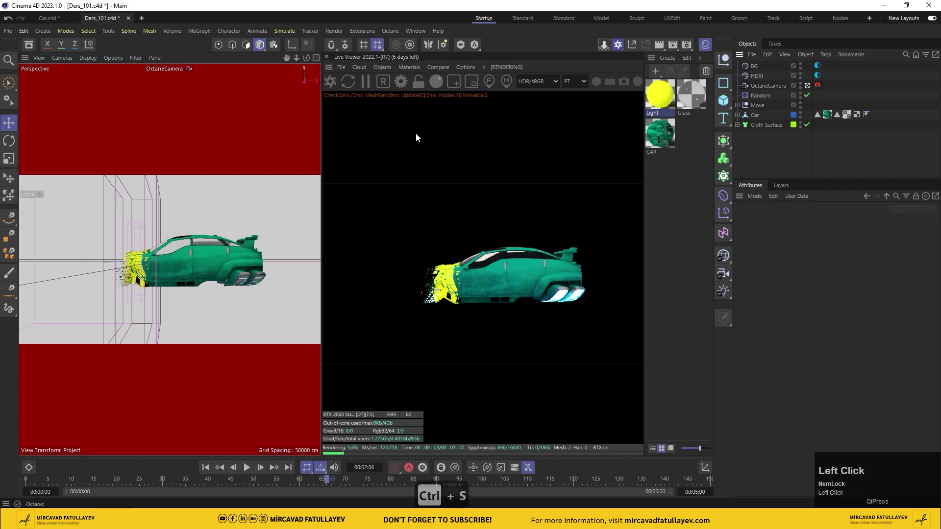
Give the cloth surface and the car Octane Object tags, with the car on layer ID 2.
right_click(759, 127)
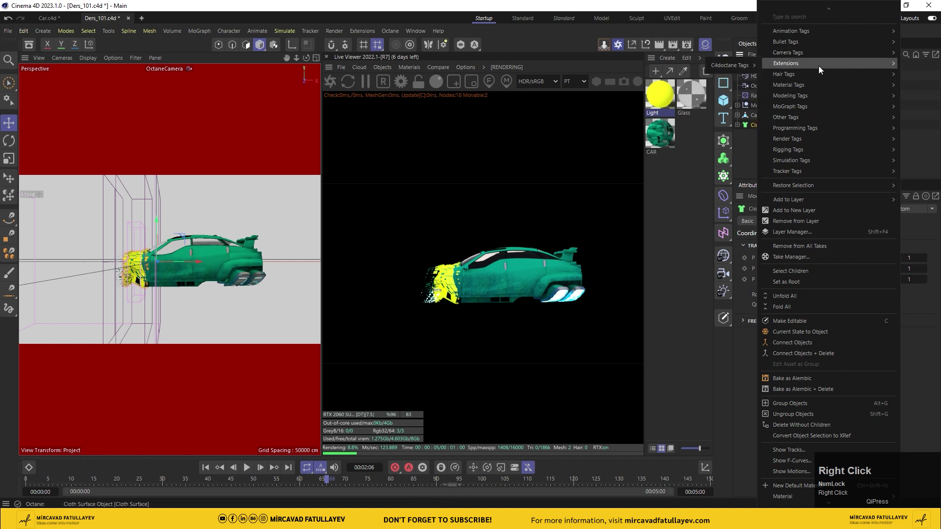
left_click(800, 108)
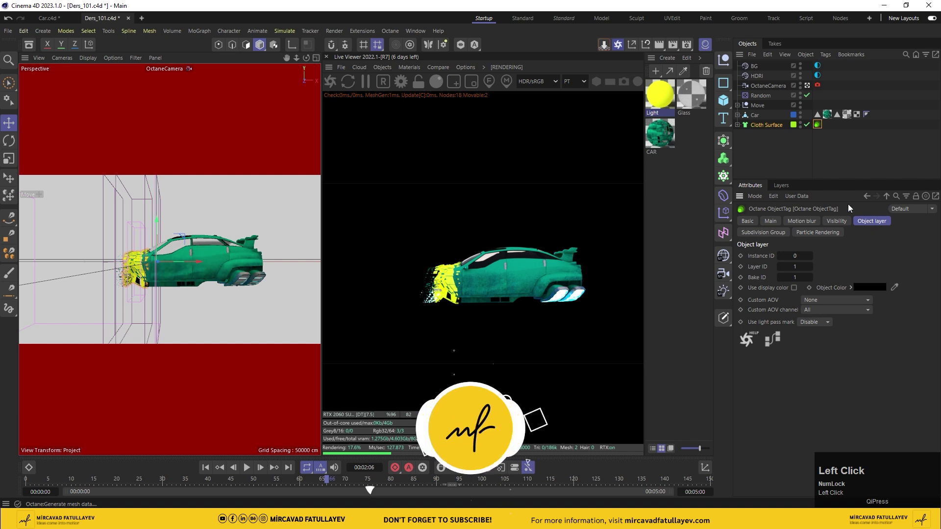
right_click(757, 116)
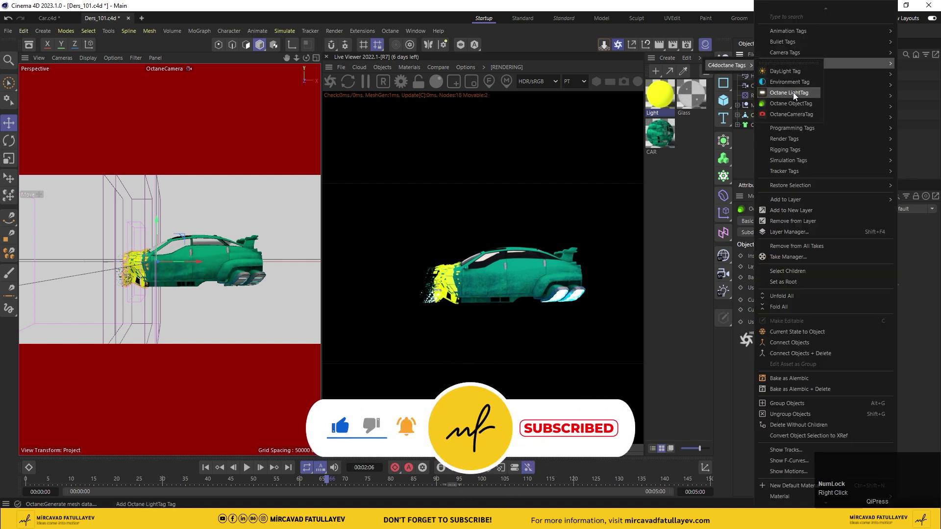
left_click_drag(800, 107, 938, 301)
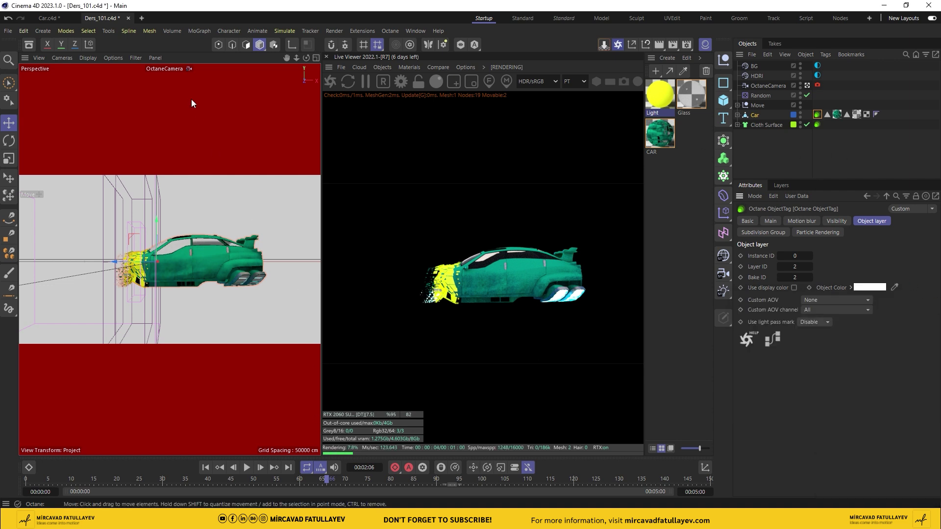
left_click(687, 47)
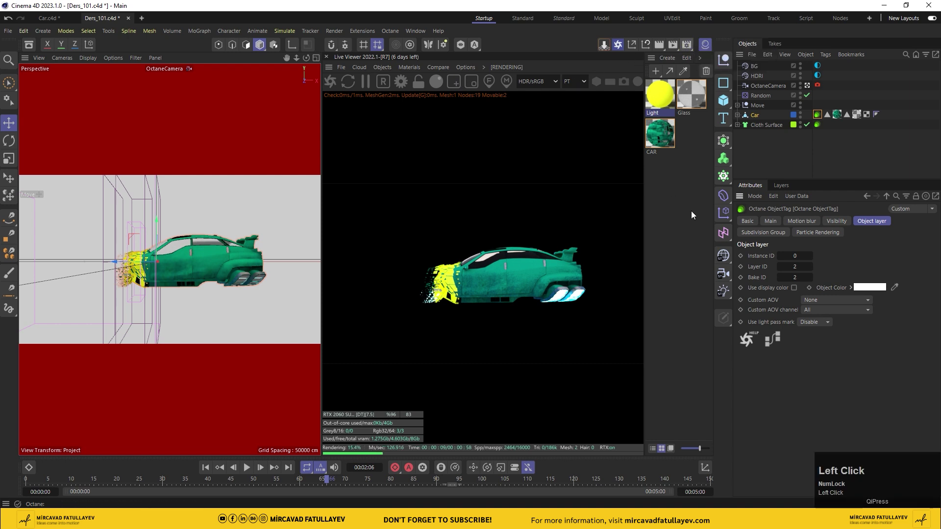
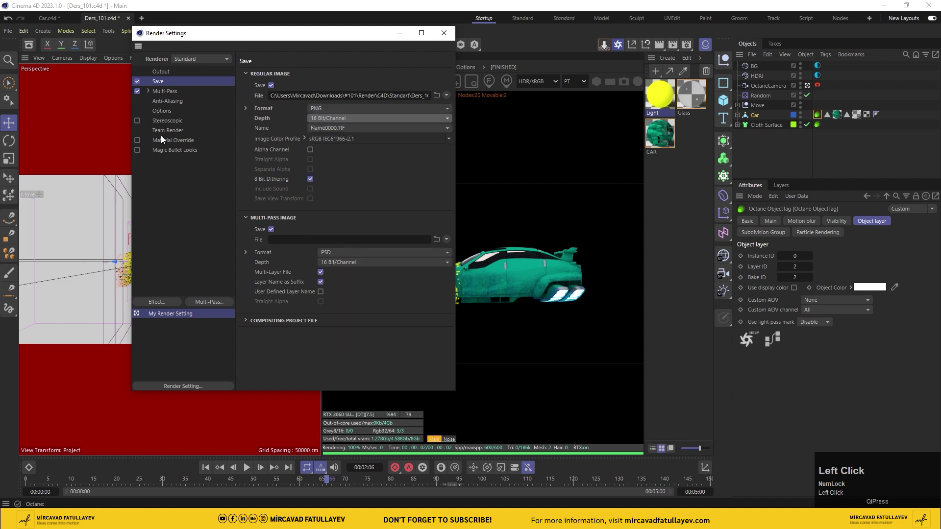
Switch to the Octane renderer with Camera Imager and Spectral AI Denoiser on, saving passes as PNG.
left_click(208, 63)
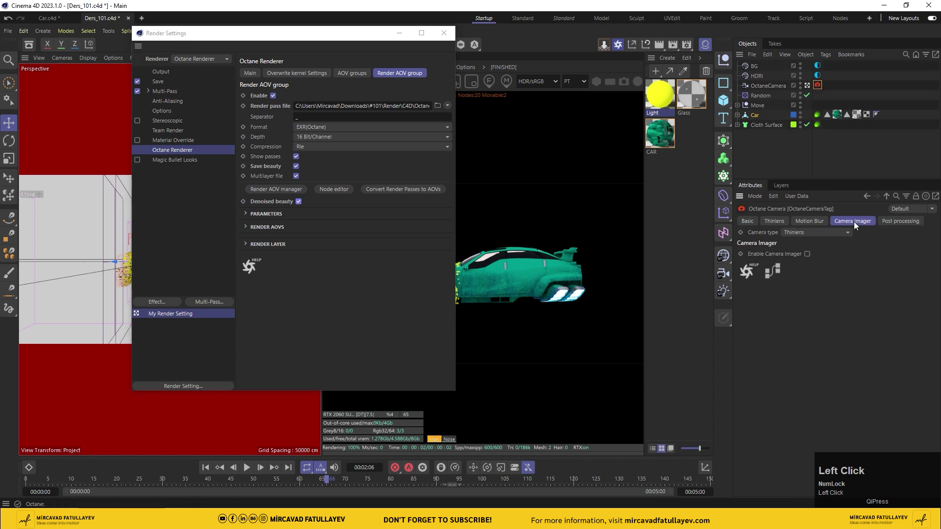
left_click(808, 257)
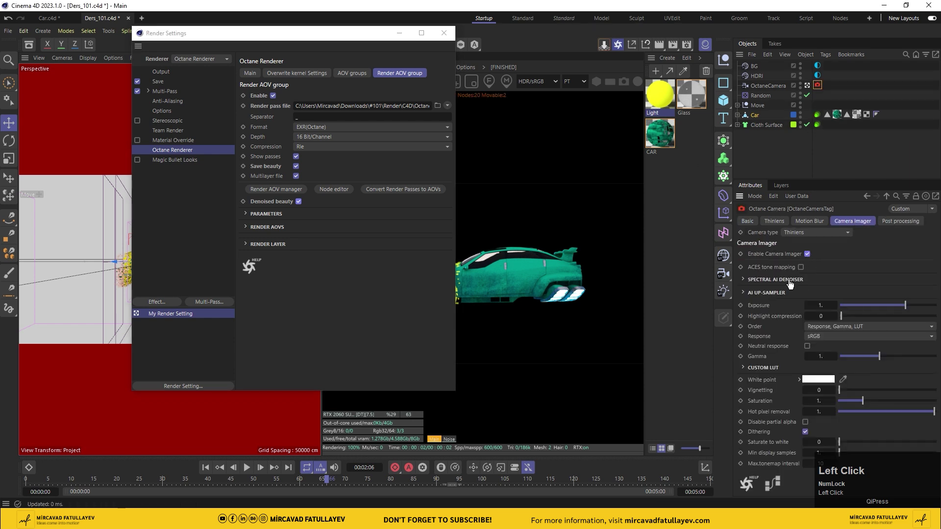
left_click(800, 282)
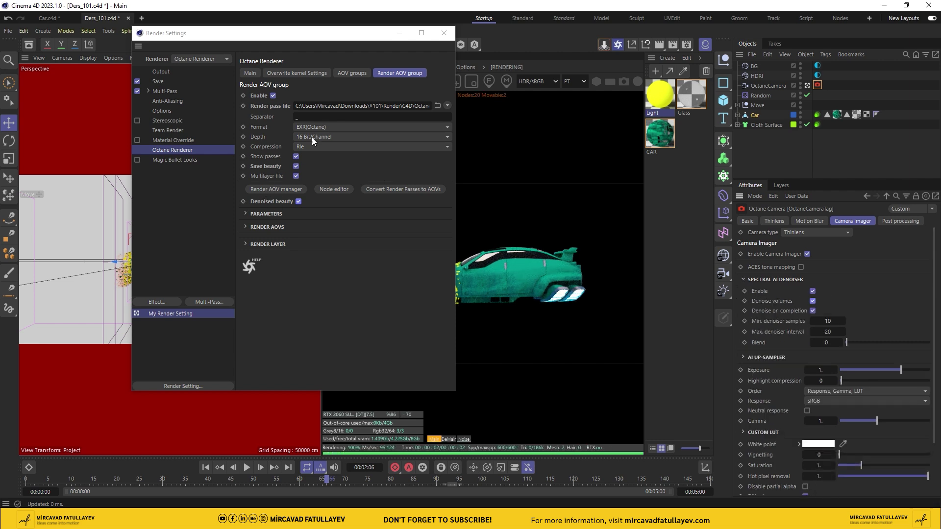
left_click(315, 127)
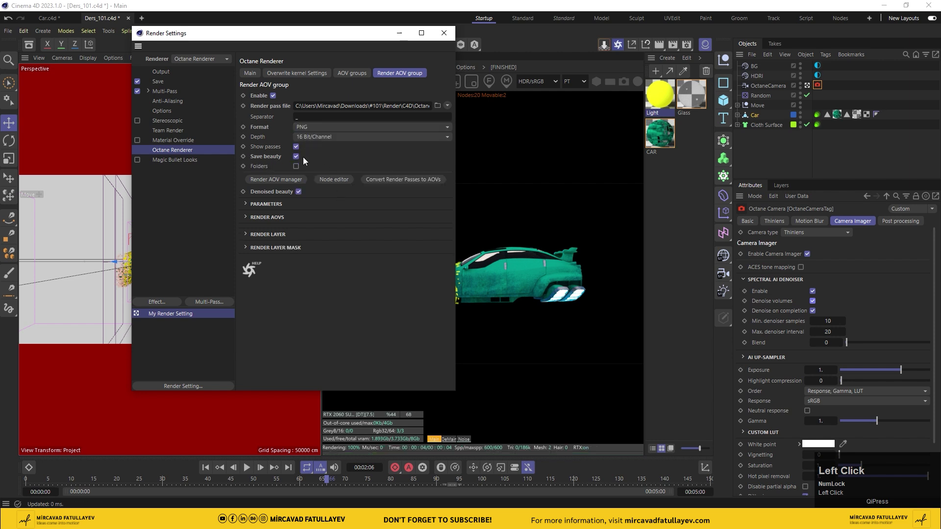
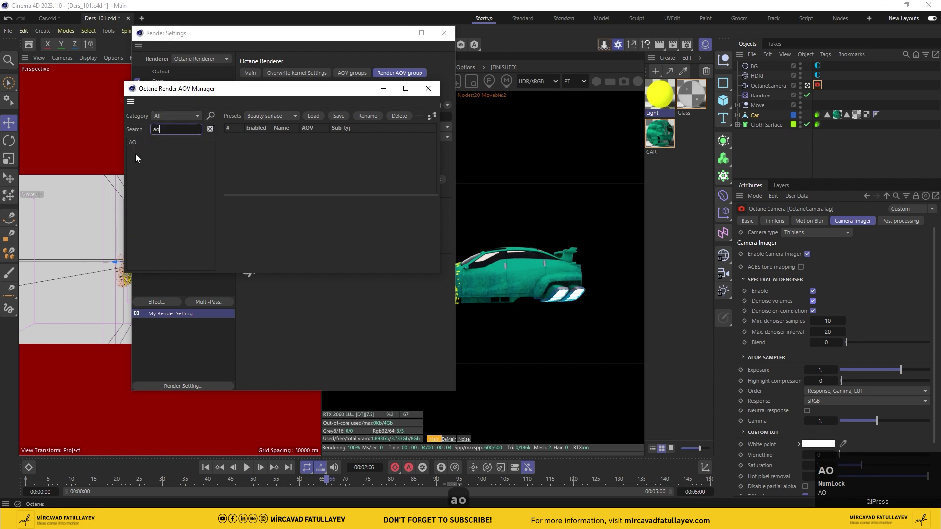
Add the AO, Emitters and Object ID passes in the Render AOV manager.
left_click(139, 146)
type("ao")
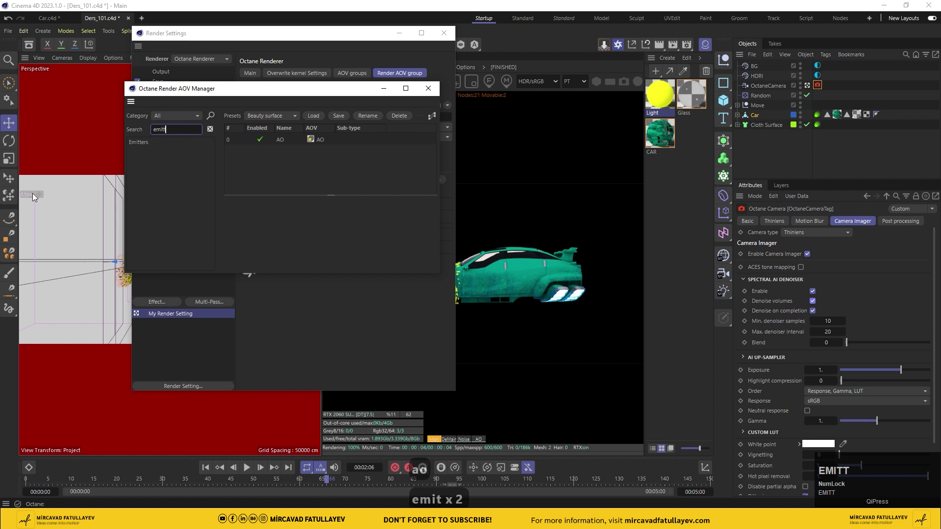
left_click(147, 145)
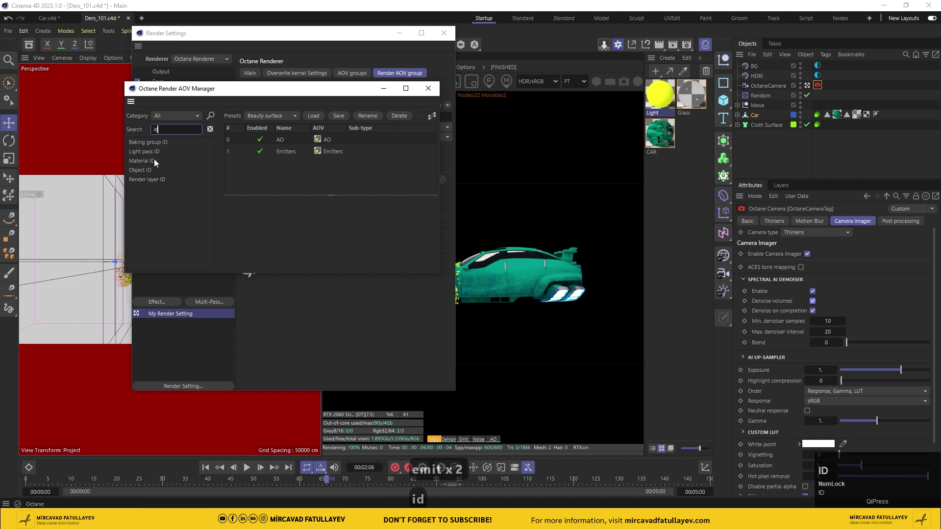
left_click(144, 173)
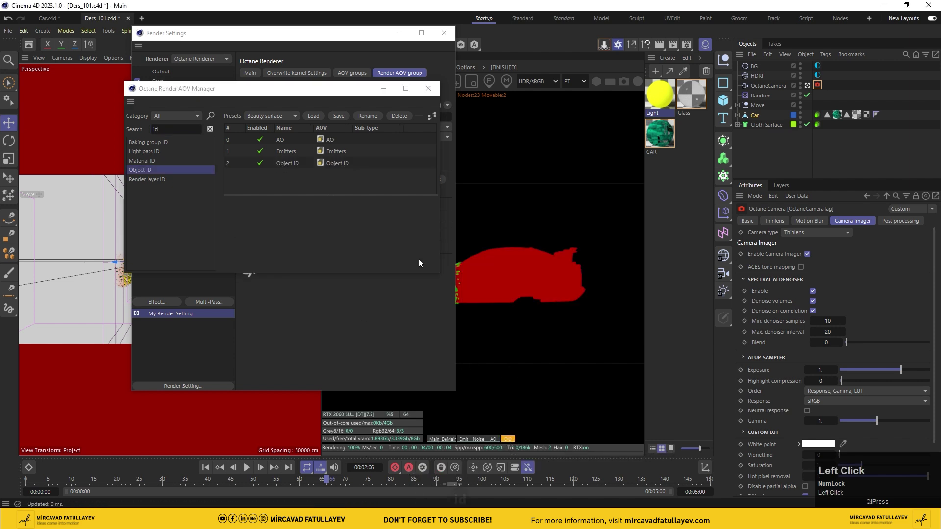
Close the render settings and save the scene.
left_click_drag(436, 93, 305, 482)
key("ctrl+s")
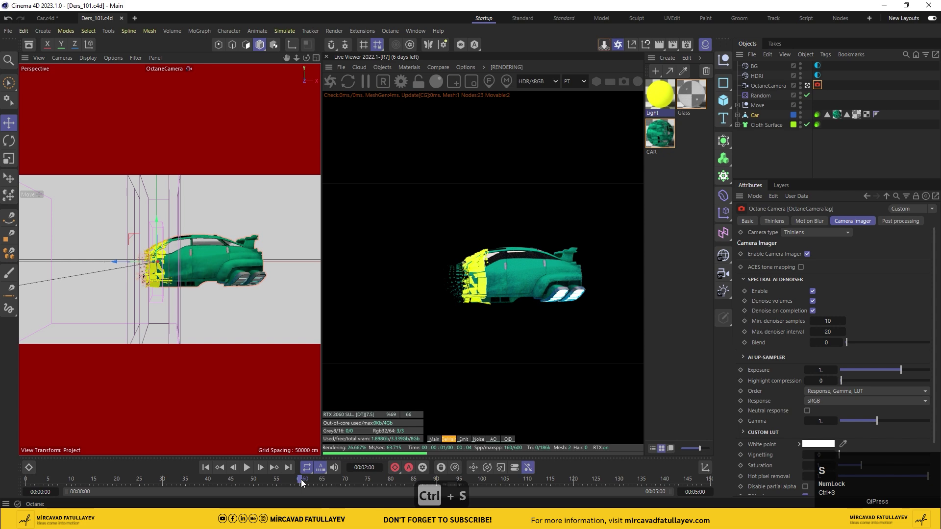
Group Random, Move, Car and Cloth Surface under a null renamed ALL.
left_click(681, 192)
left_click_drag(770, 149, 759, 98)
right_click(758, 98)
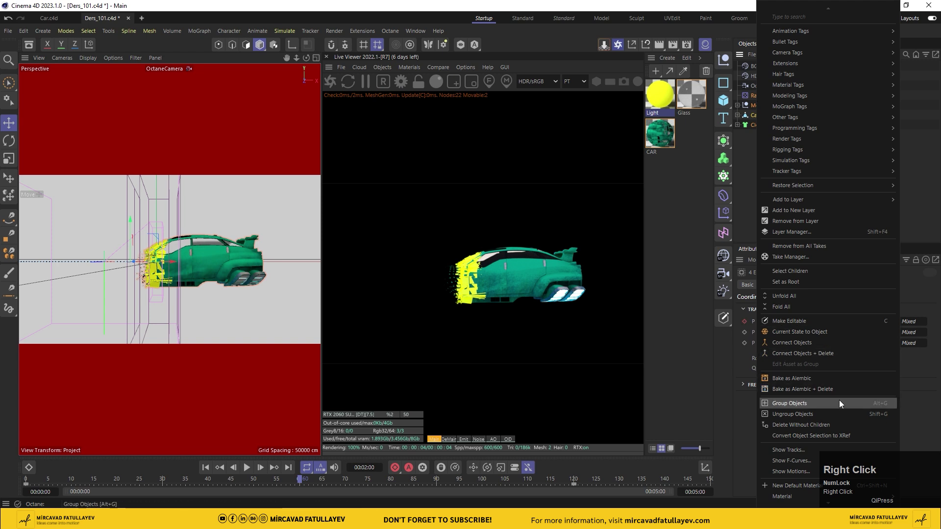
left_click(845, 405)
key("a")
type("al")
key("Return")
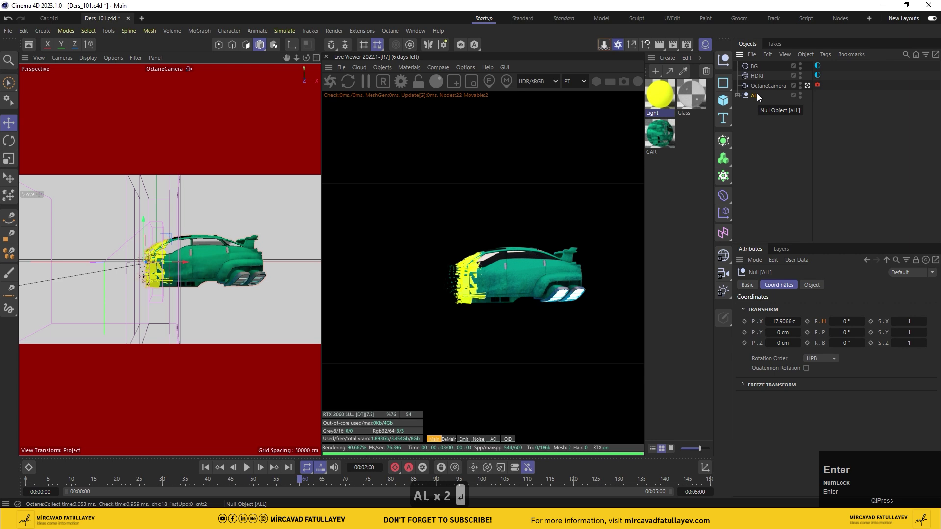
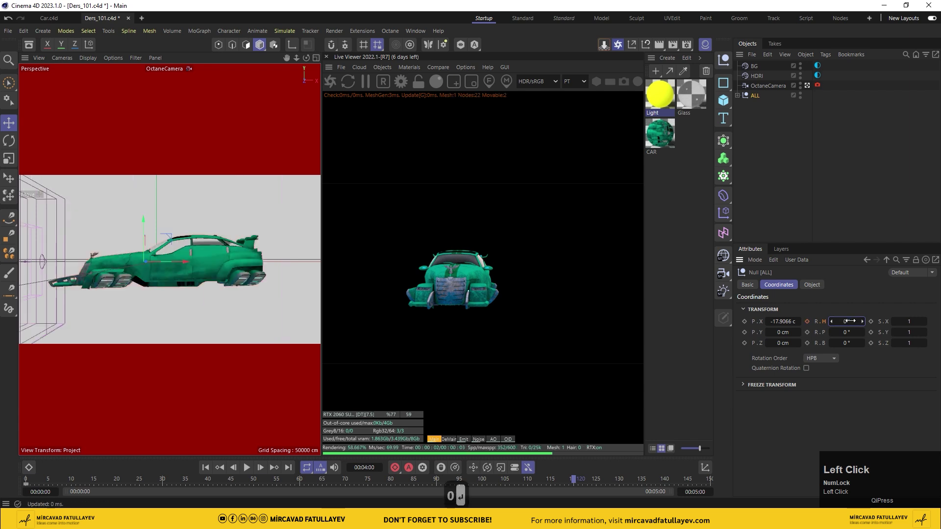
Keyframe the ALL group's starting heading rotation at 0° on frame 0.
left_click(812, 327)
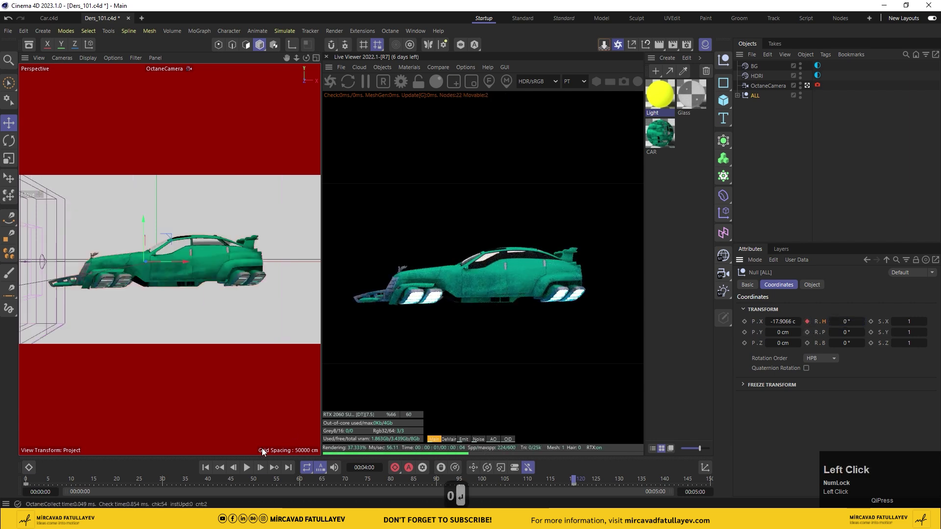
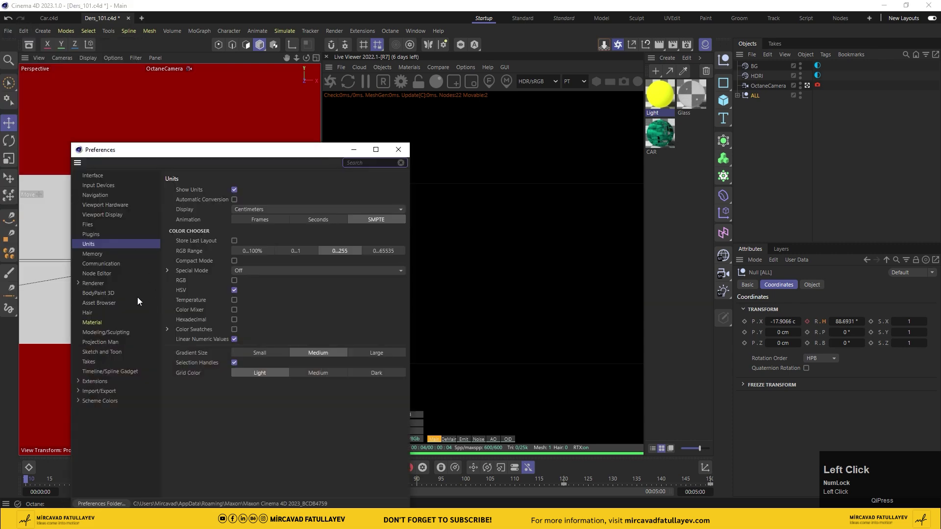
Show animation time in frames, start the timeline at 10 F, and reposition the render preview.
left_click(263, 220)
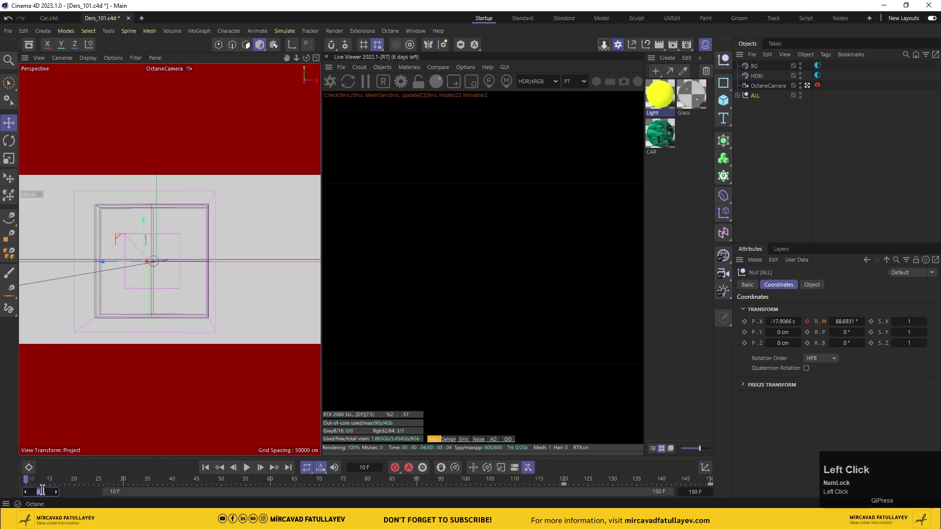
type("1")
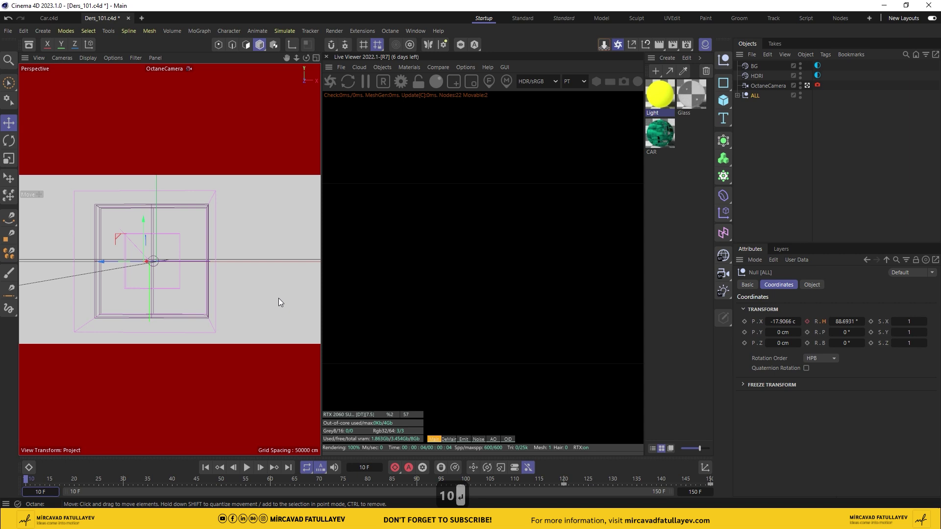
left_click_drag(251, 474, 646, 144)
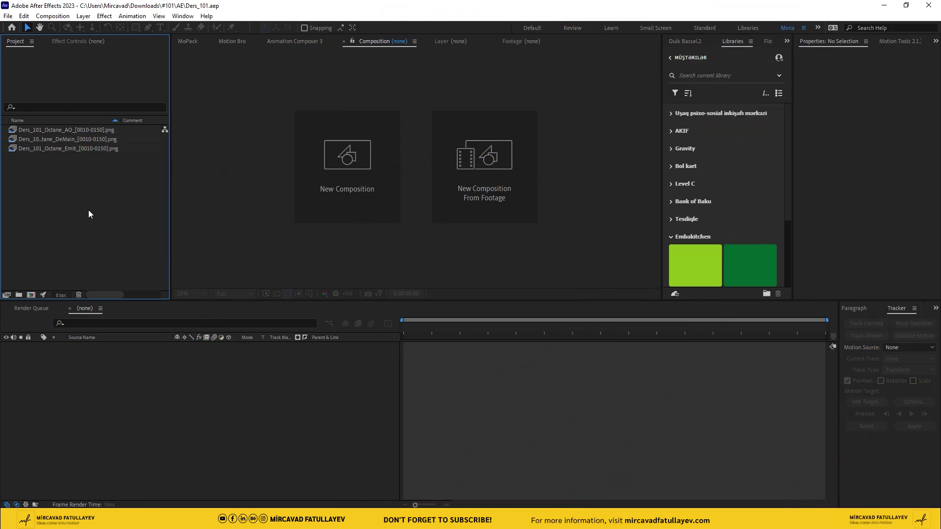
Make a composition from the DeMain PNG sequence and play it back.
left_click_drag(63, 140, 70, 20)
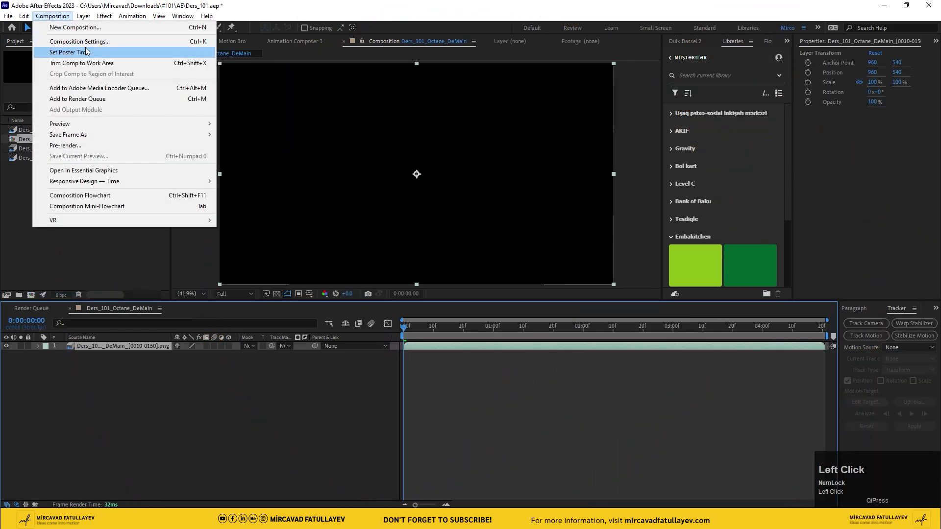
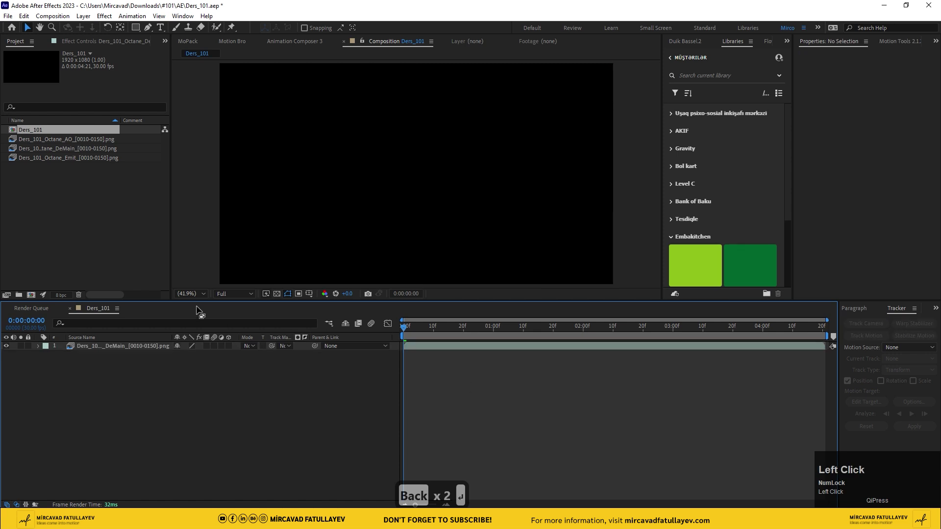
key("space")
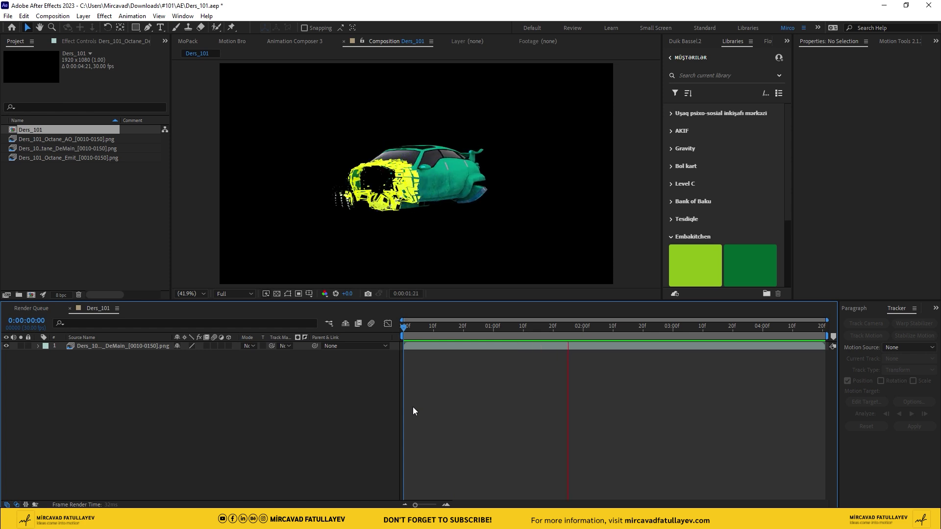
Stop playback and bring the Emit sequence into the composition above the car layer.
key("space")
left_click_drag(457, 332, 144, 375)
Apply Deep Glow to the Emit layer, then bring the AO sequence into the composition.
key("ctrl+space")
type("de")
key("Return")
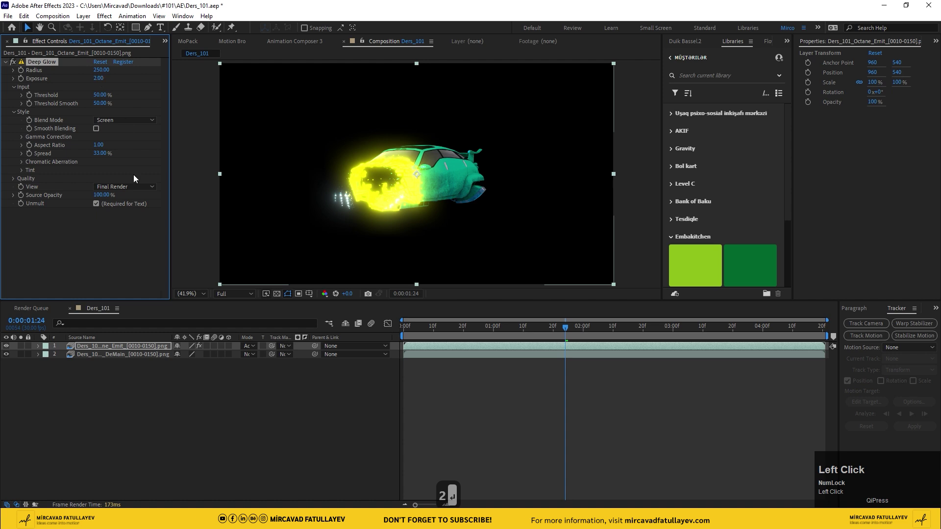
left_click_drag(121, 454, 255, 348)
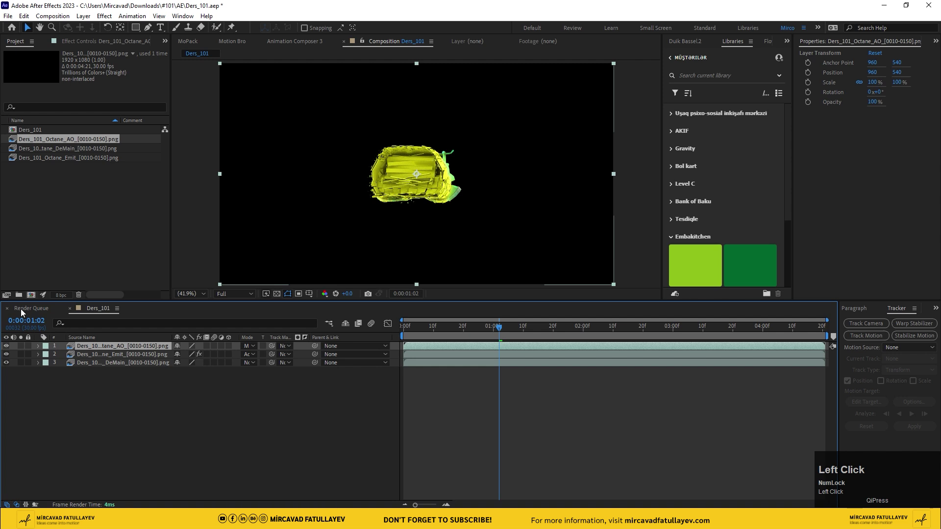
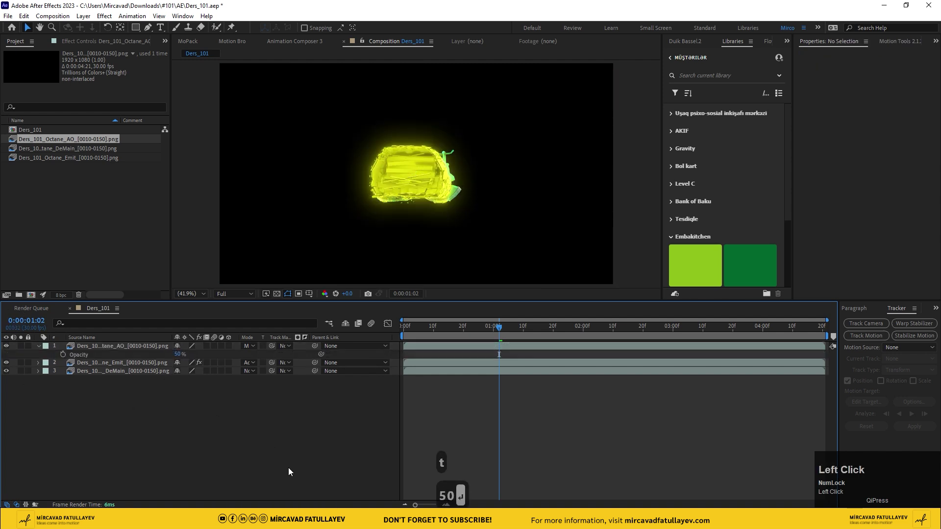
Set the AO layer to 50% opacity and compare the car with and without it during playback.
key("space")
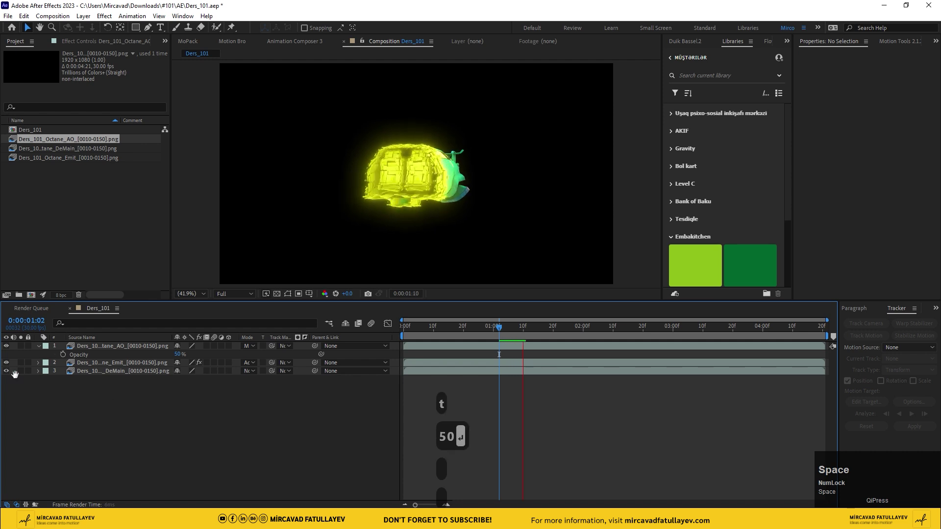
left_click(11, 348)
key("space")
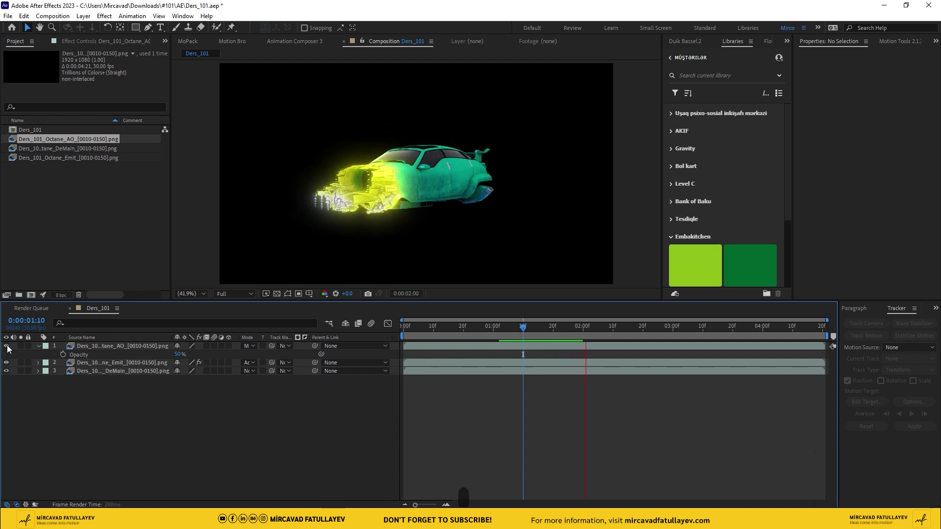
Scrub to another moment, save the project and bring up the new-layer options.
left_click_drag(542, 336, 267, 411)
key("ctrl+s")
right_click(191, 425)
Create an adjustment layer above the passes and rename it rsmb.
left_click(263, 311)
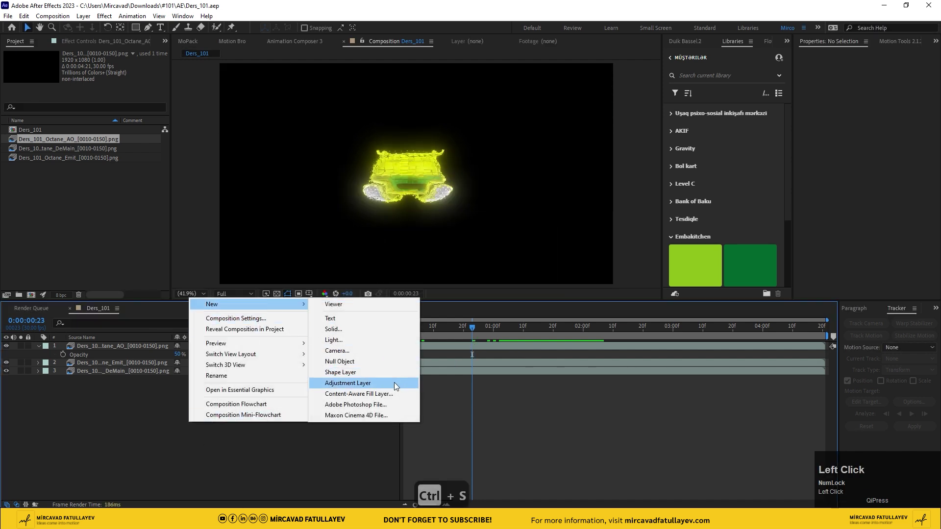
key("Return")
key("Return")
type("r")
type("s")
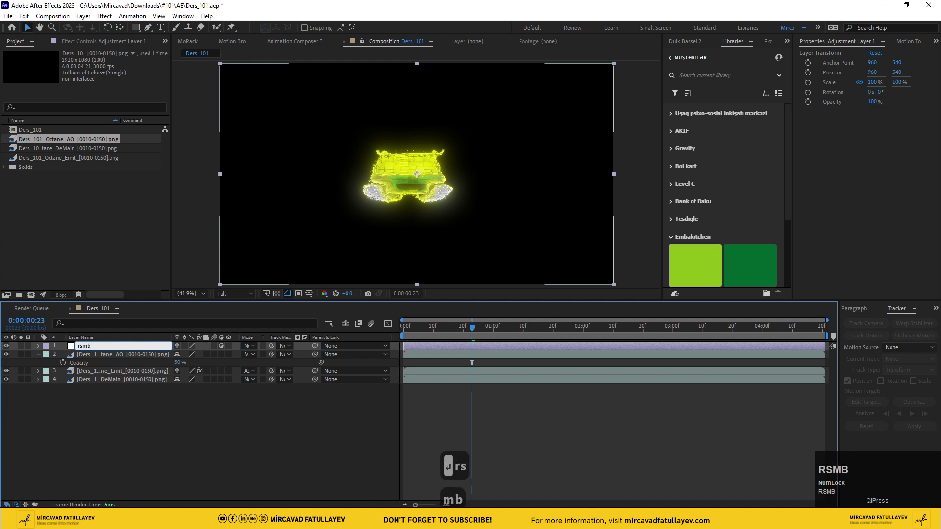
key("Return")
Apply the RSMB motion-blur effect to the rsmb layer and preview from an early frame.
key("ctrl+space")
type("s")
key("Down")
key("Return")
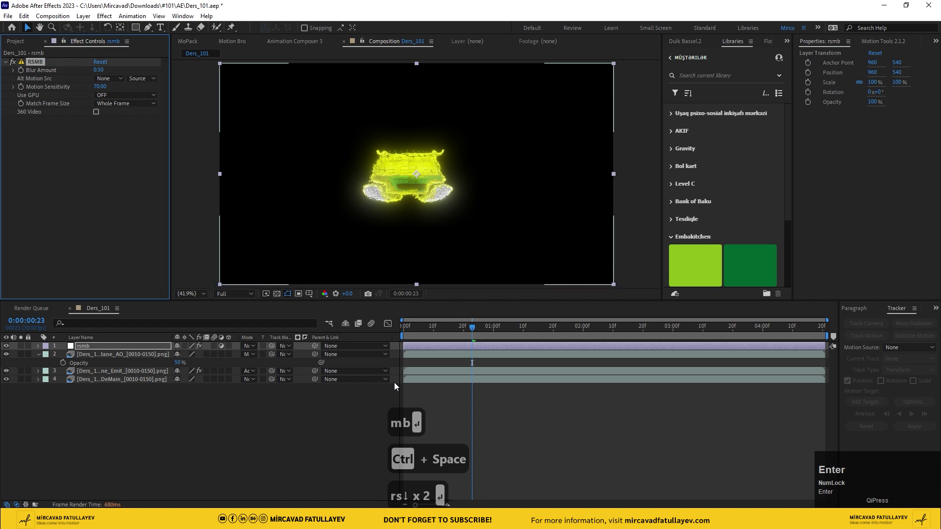
left_click(307, 409)
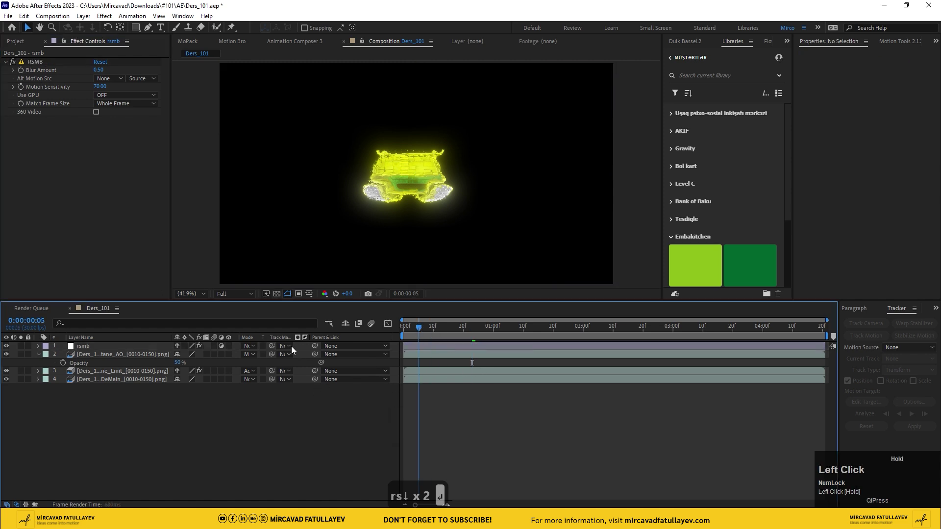
key("space")
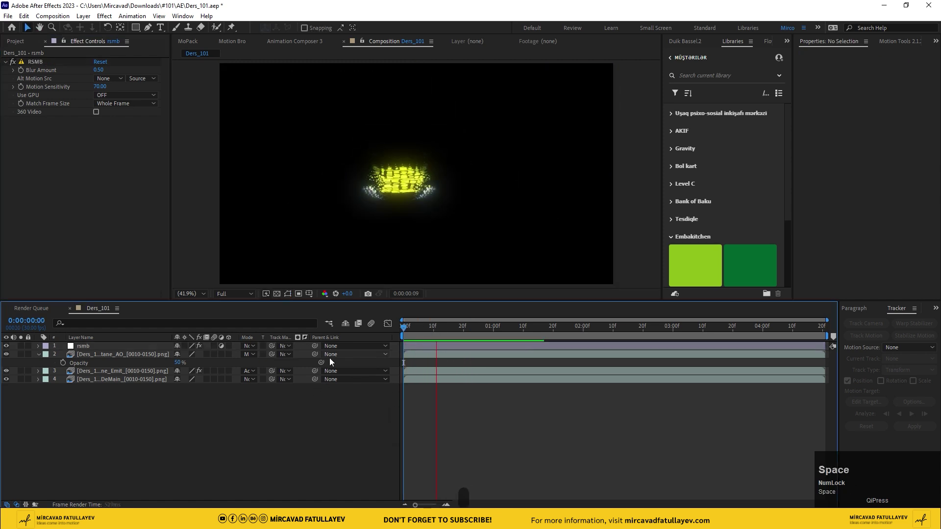
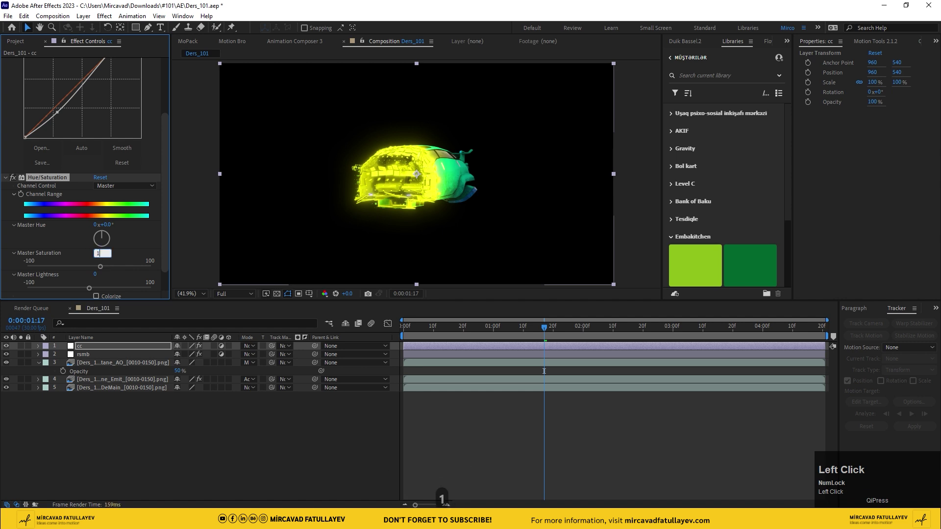
Set the cc layer's Hue/Saturation master saturation to 10.
left_click(130, 444)
key("space")
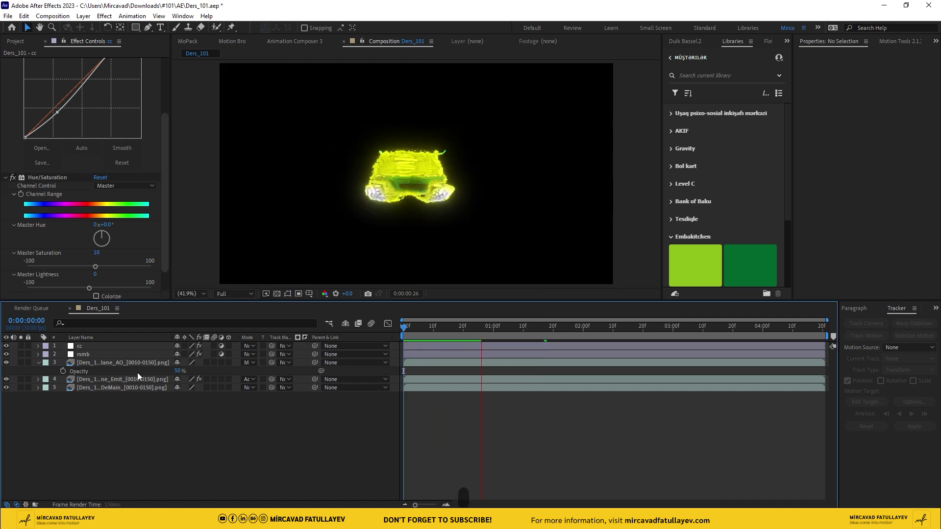